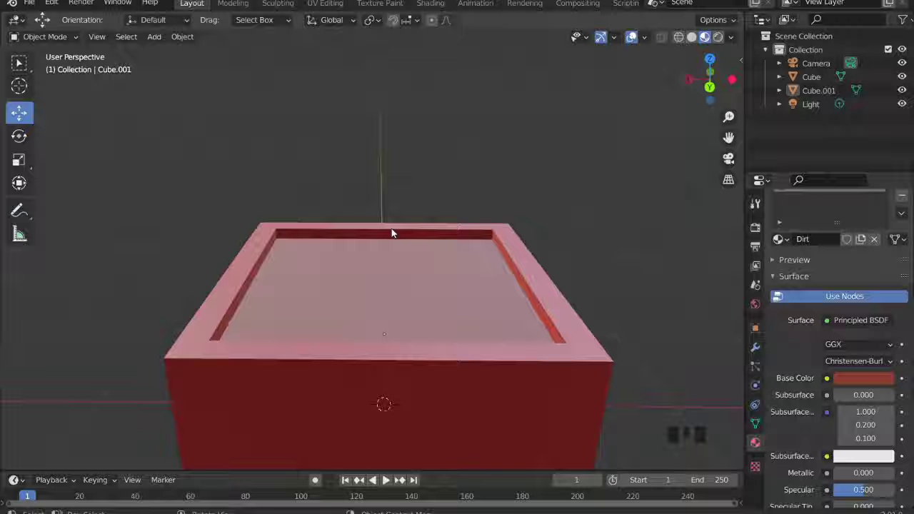
Orbit around the red planter and select the outer box and the soil to inspect their materials.
drag(470, 240, 235, 222)
scroll(down, 3)
drag(399, 204, 299, 270)
scroll(up, 3)
click(333, 314)
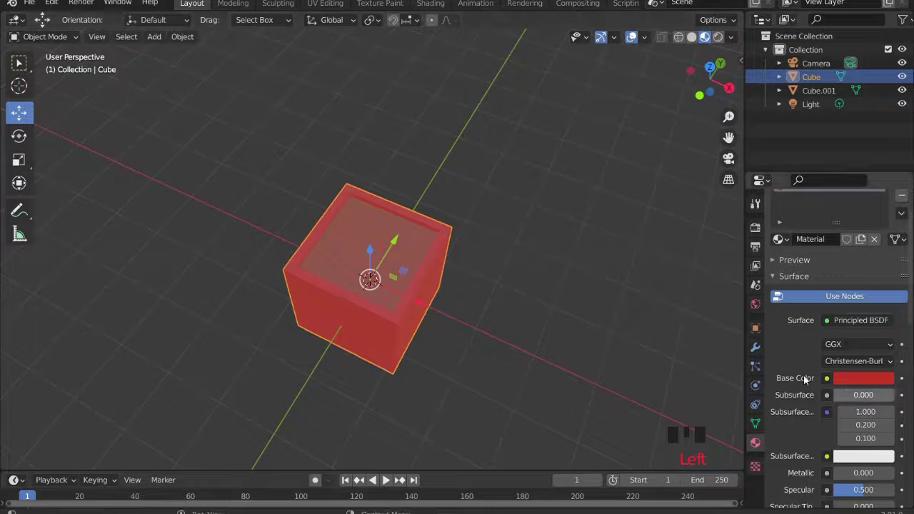
click(394, 244)
scroll(up, 3)
click(557, 316)
drag(570, 288, 363, 222)
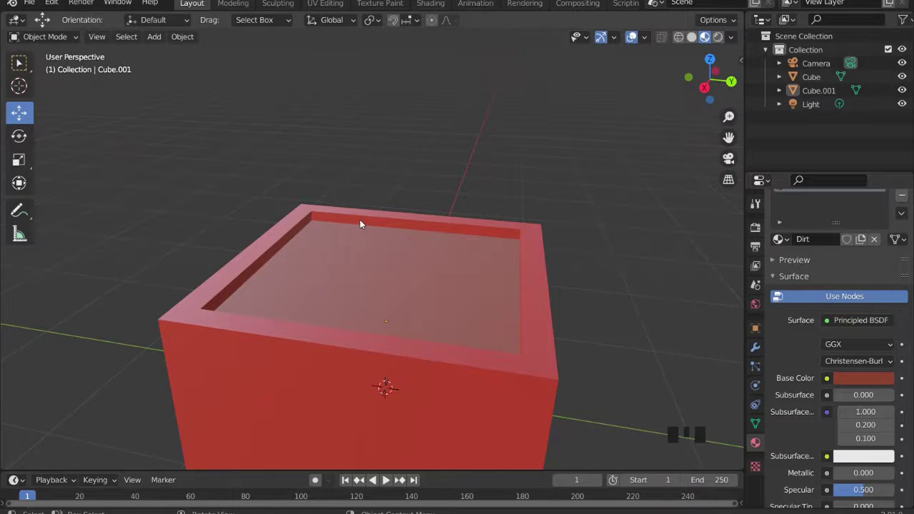
click(362, 222)
Select the planter box again and tilt the view to look down into its opening.
click(588, 284)
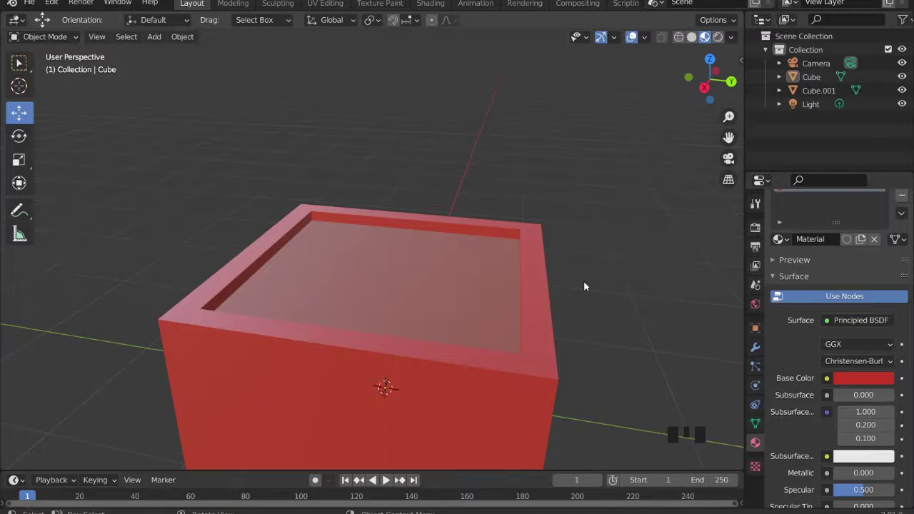
drag(577, 291, 711, 45)
click(710, 46)
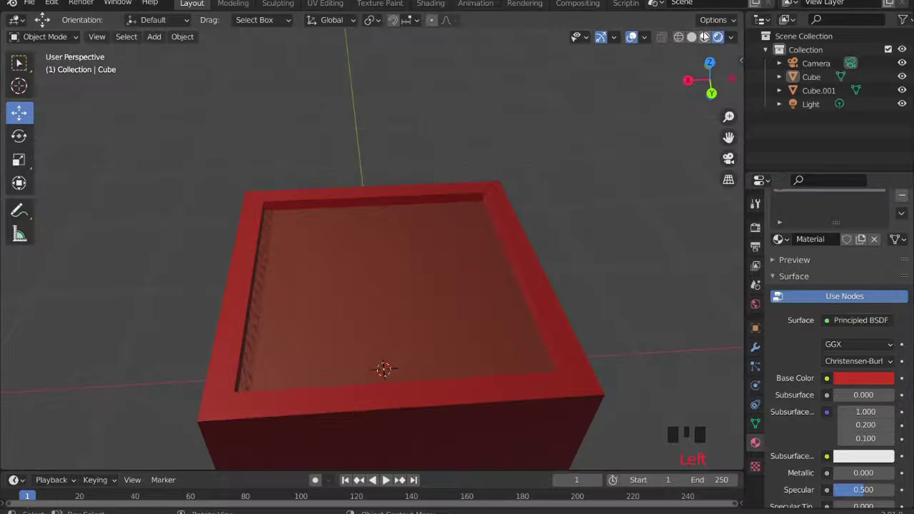
click(706, 34)
drag(450, 205, 374, 250)
drag(374, 251, 406, 279)
drag(408, 266, 355, 183)
scroll(up, 3)
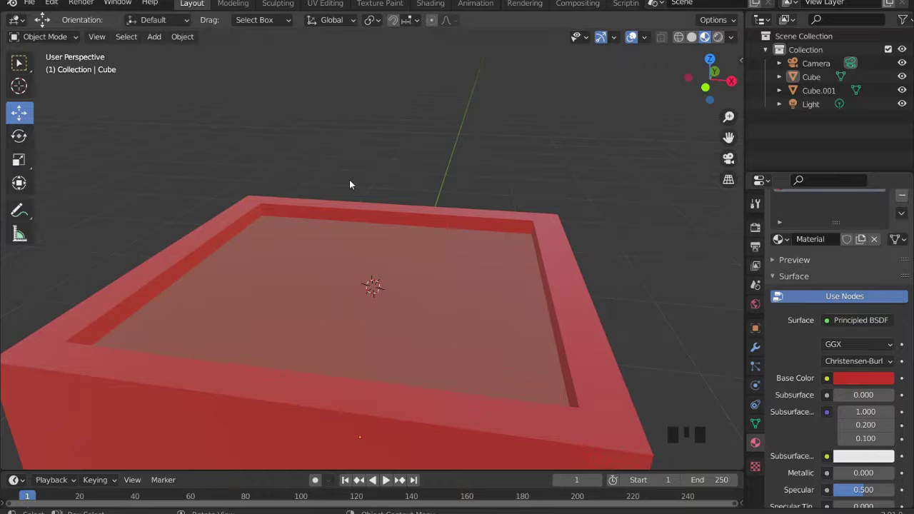
Add a new cube (Cube.002) and squash it into a thin block.
key(shift+a)
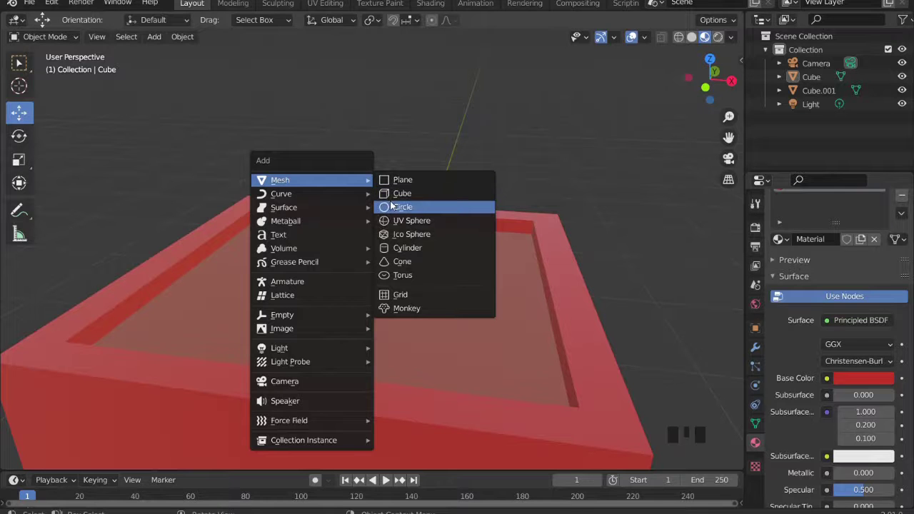
drag(454, 230, 377, 233)
scroll(down, 3)
scroll(up, 3)
middle_click(350, 248)
scroll(down, 3)
drag(26, 164, 412, 286)
drag(405, 286, 481, 299)
key(ctrl+z)
click(427, 261)
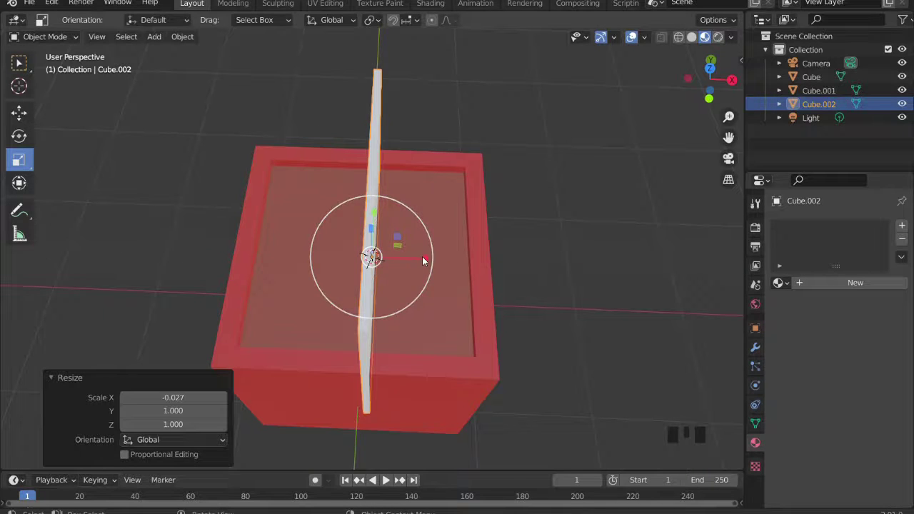
key(ctrl+z)
click(433, 256)
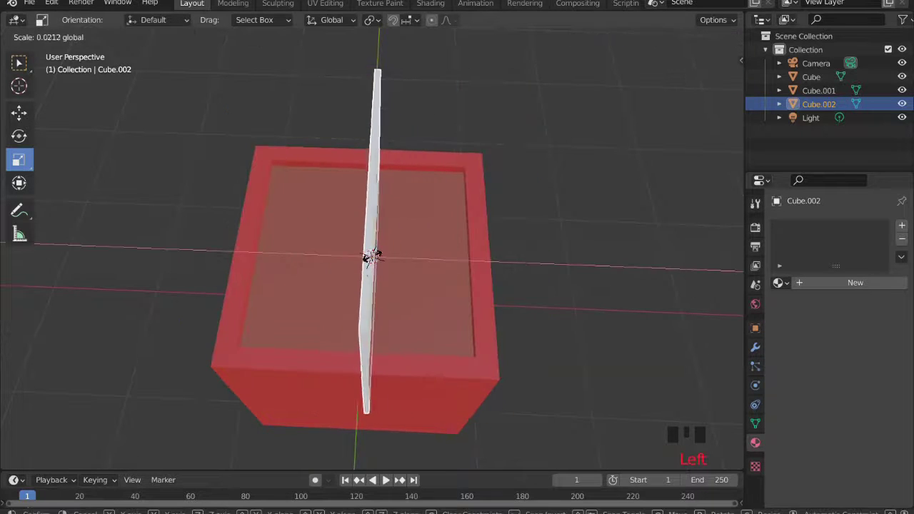
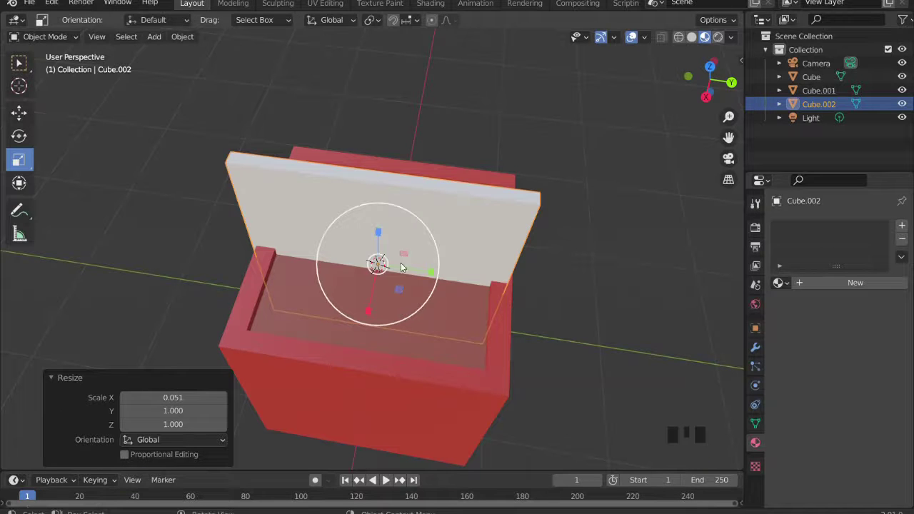
Narrow the block's depth so it becomes a slim upright column.
drag(454, 262, 435, 222)
scroll(up, 3)
drag(453, 299, 438, 267)
click(438, 267)
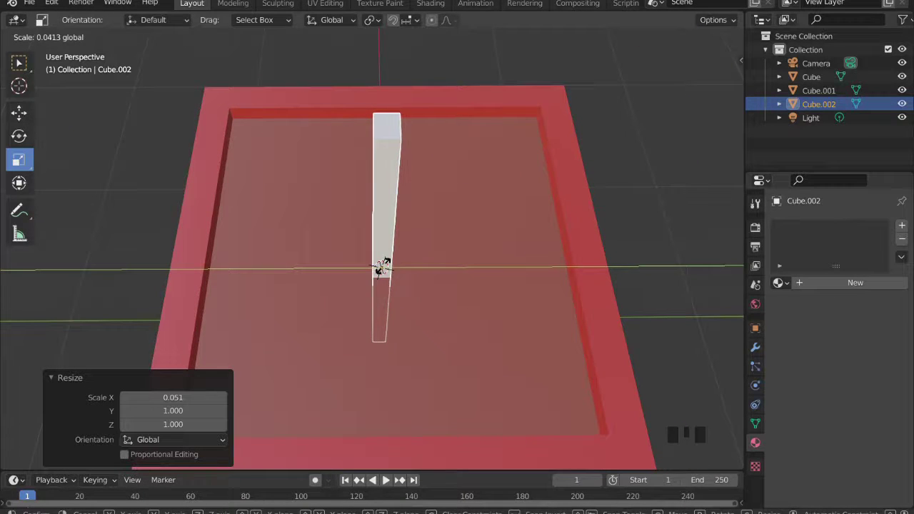
drag(437, 257, 445, 209)
scroll(down, 3)
middle_click(451, 235)
scroll(up, 3)
click(386, 234)
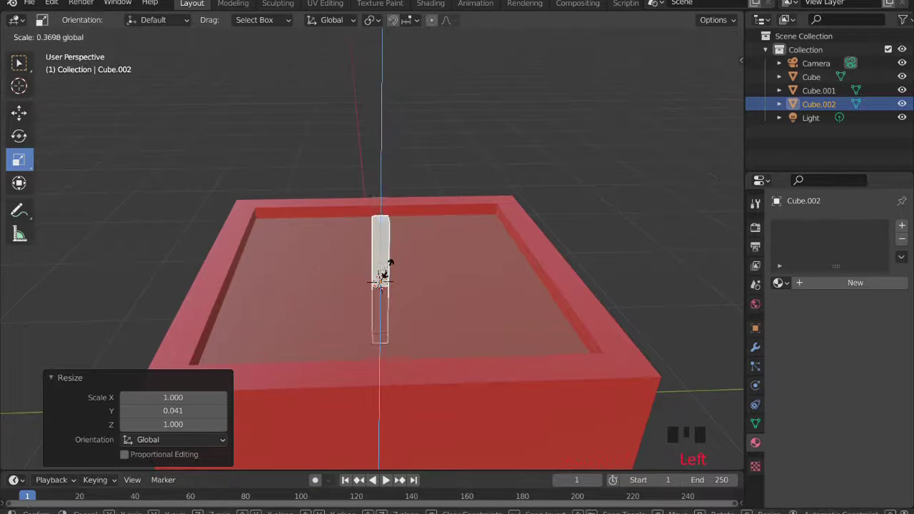
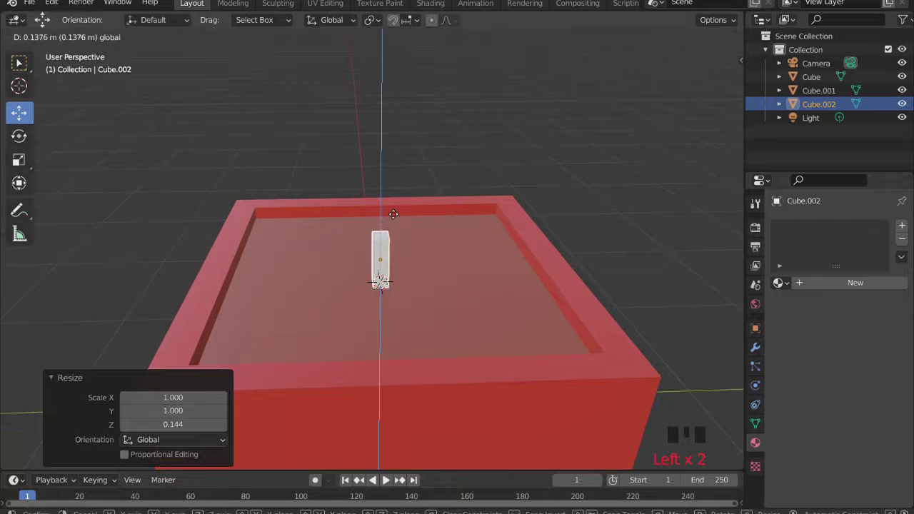
Lower the slim block onto the soil in the middle of the planter.
drag(449, 199, 543, 186)
scroll(up, 3)
drag(530, 190, 406, 165)
scroll(up, 3)
click(417, 251)
scroll(down, 3)
drag(431, 226, 403, 237)
click(403, 237)
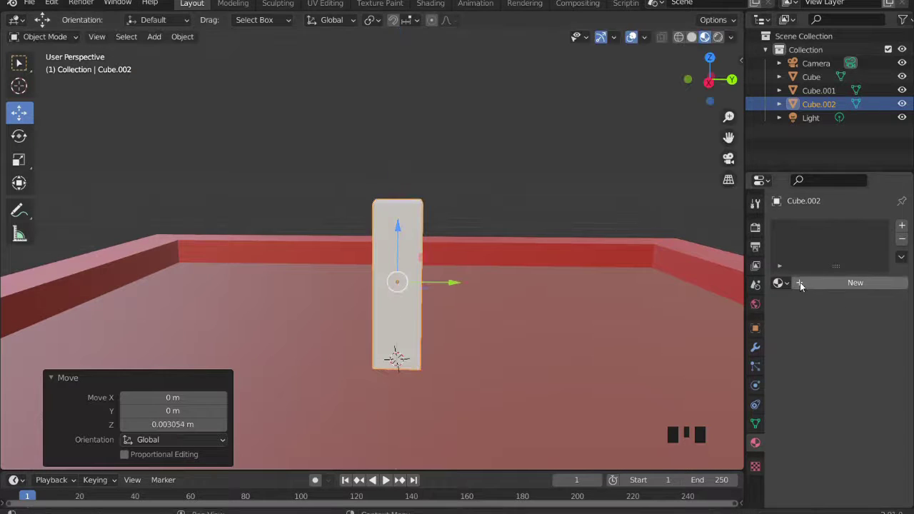
Give the slim block a new bright green material and shrink it slightly.
drag(803, 283, 861, 418)
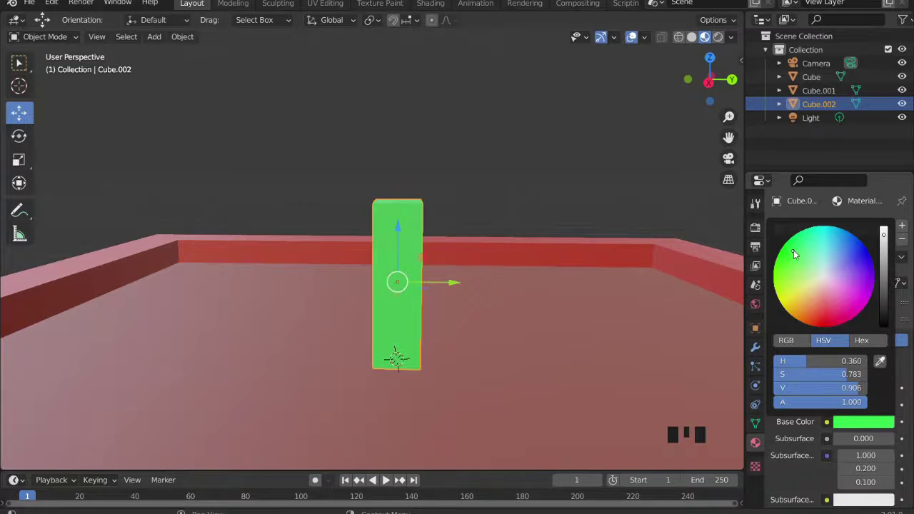
click(502, 173)
drag(531, 187, 405, 224)
scroll(down, 3)
click(400, 253)
drag(421, 251, 23, 165)
drag(22, 165, 332, 288)
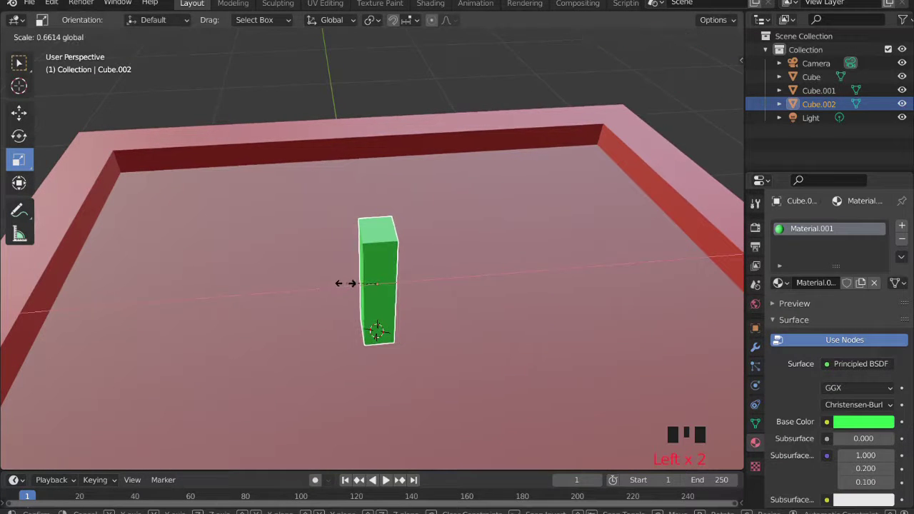
scroll(down, 3)
Shift the green block away from the planter's center across the soil.
drag(461, 209, 617, 248)
scroll(up, 3)
scroll(down, 3)
click(30, 115)
drag(453, 271, 424, 265)
click(424, 266)
click(420, 306)
click(475, 227)
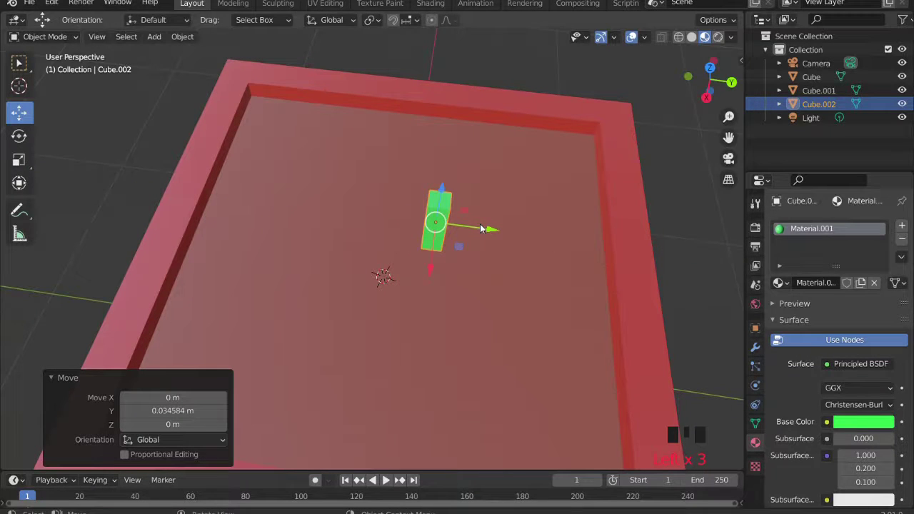
Stretch the green block taller into an upright stem.
drag(463, 207, 392, 183)
scroll(down, 3)
drag(410, 272, 303, 380)
scroll(up, 3)
drag(428, 168, 15, 157)
drag(15, 158, 404, 213)
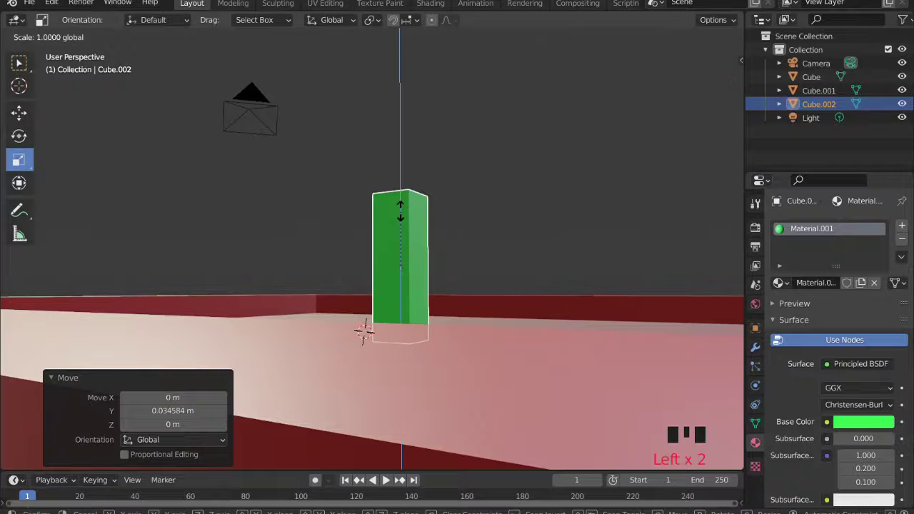
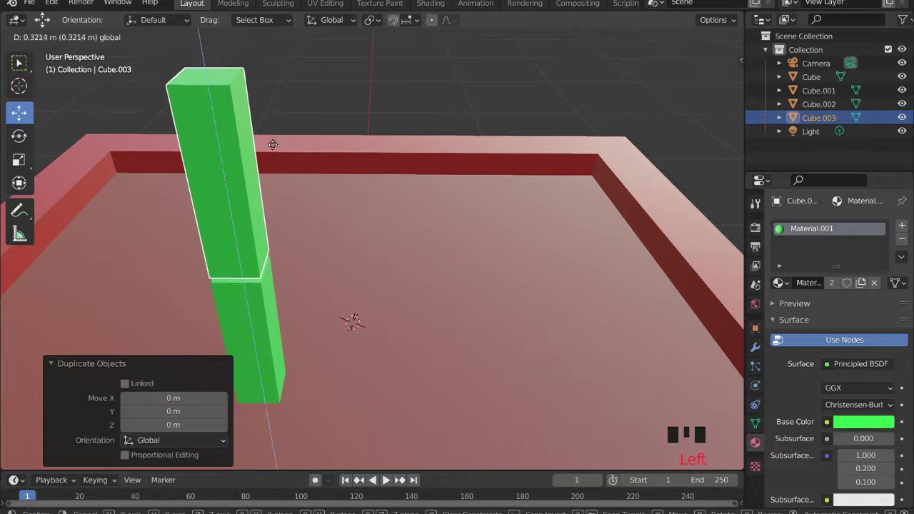
Duplicate the stem, tilt the copy sideways and fit it onto the stem's top as a branch.
scroll(down, 3)
drag(421, 219, 419, 200)
scroll(up, 3)
drag(33, 137, 327, 153)
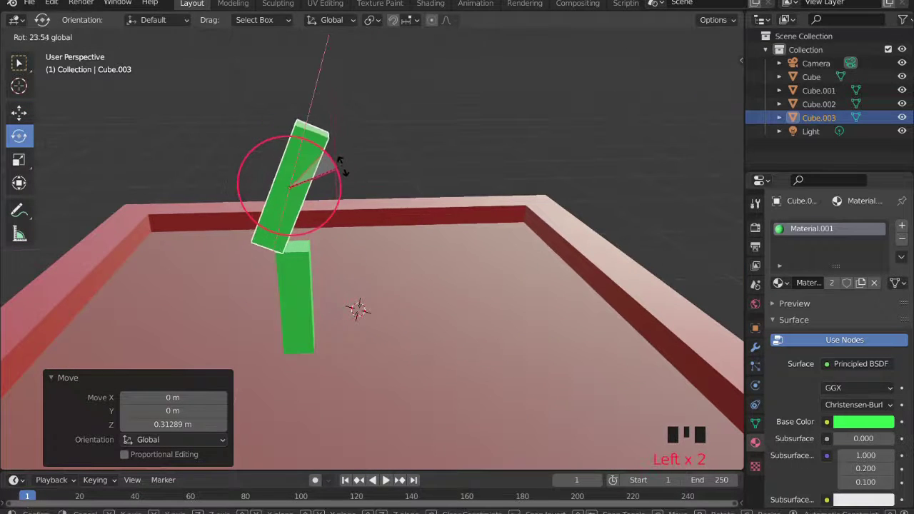
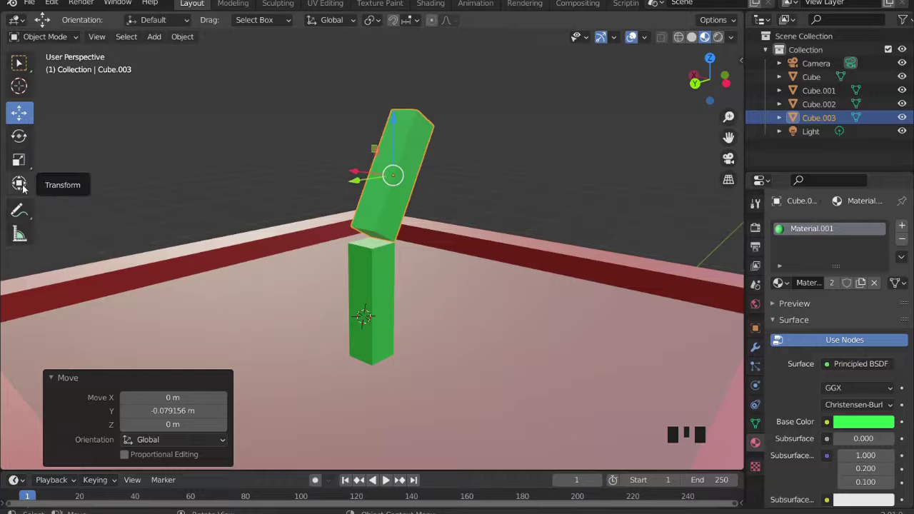
scroll(up, 3)
drag(417, 102, 342, 126)
drag(333, 104, 351, 127)
scroll(down, 3)
Make a further green copy (Cube.004) overlapping the stem.
click(390, 105)
click(570, 169)
drag(491, 150, 338, 273)
click(339, 273)
Leave the stem copy in place, raise and shrink a block above the branch, then undo the last changes.
key(shift+d)
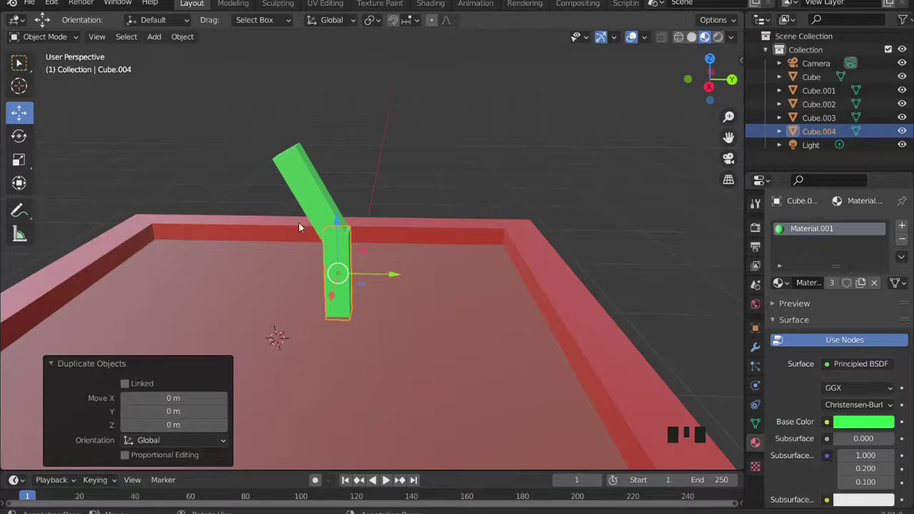
click(313, 210)
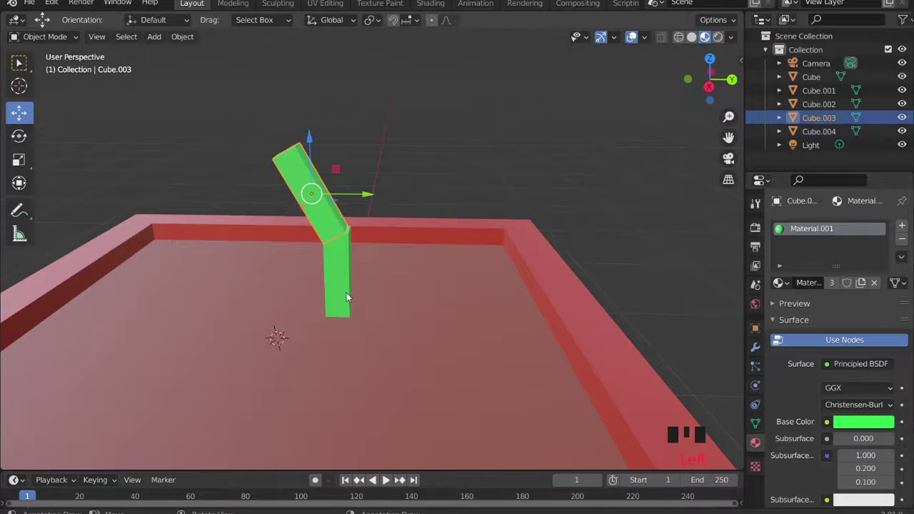
click(344, 288)
click(321, 205)
click(339, 281)
click(340, 245)
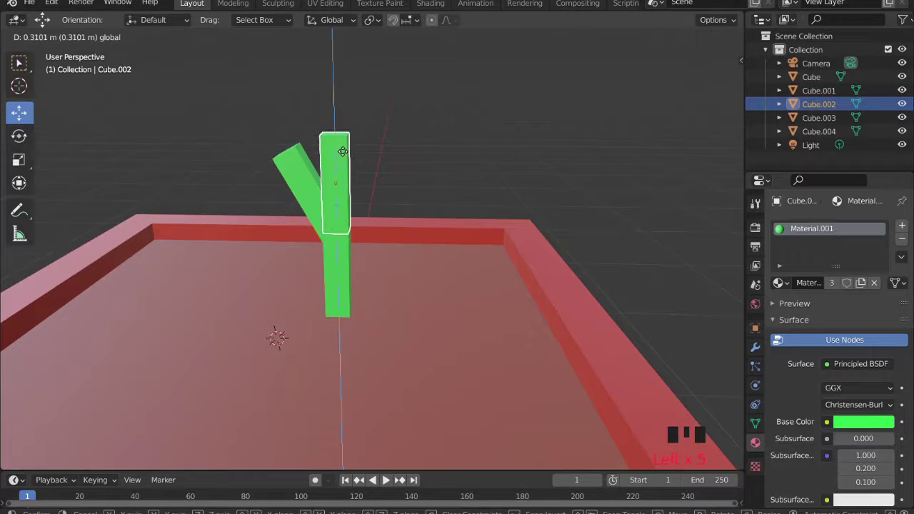
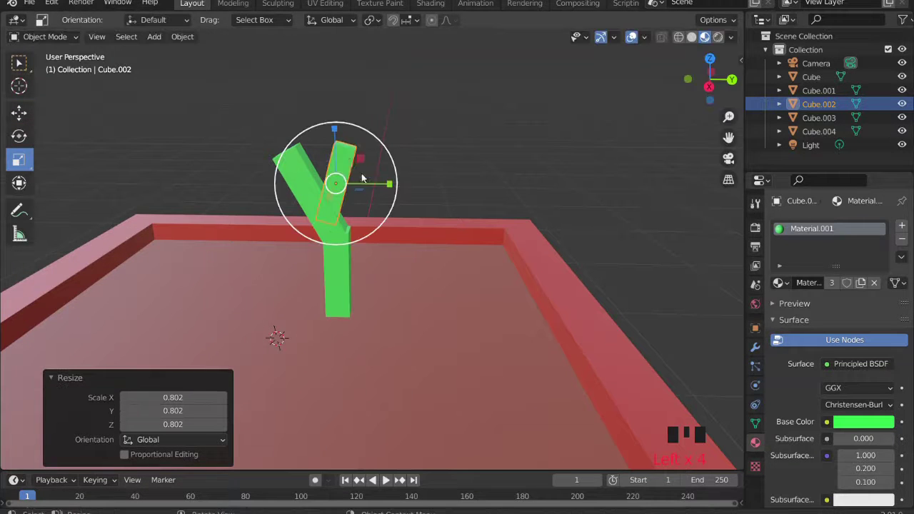
click(336, 128)
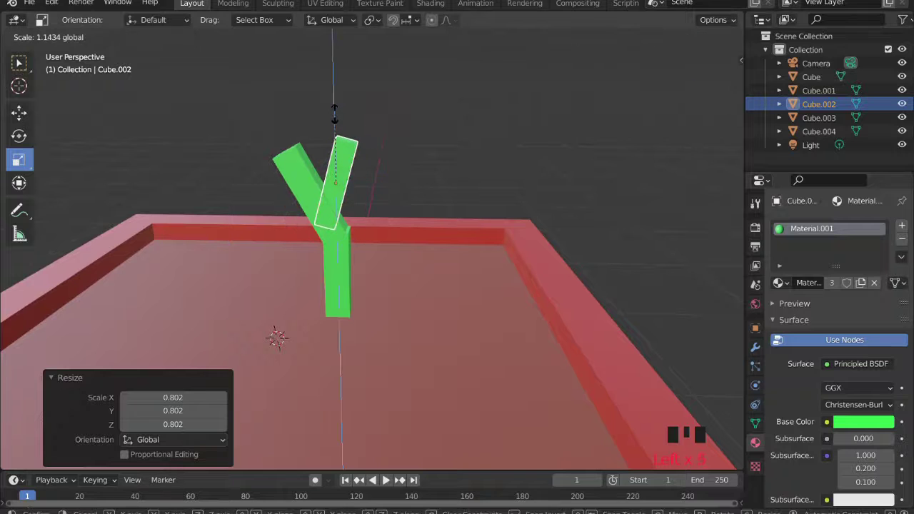
key(ctrl+z)
key(ctrl+z)
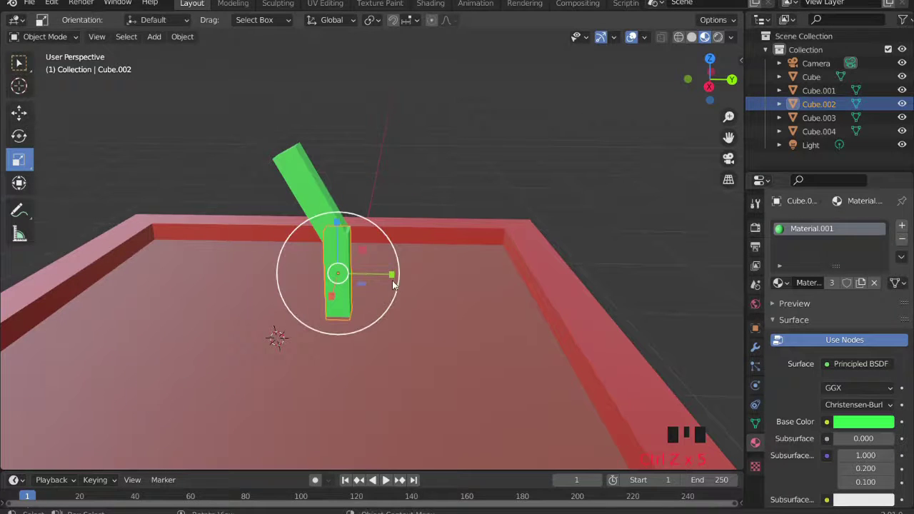
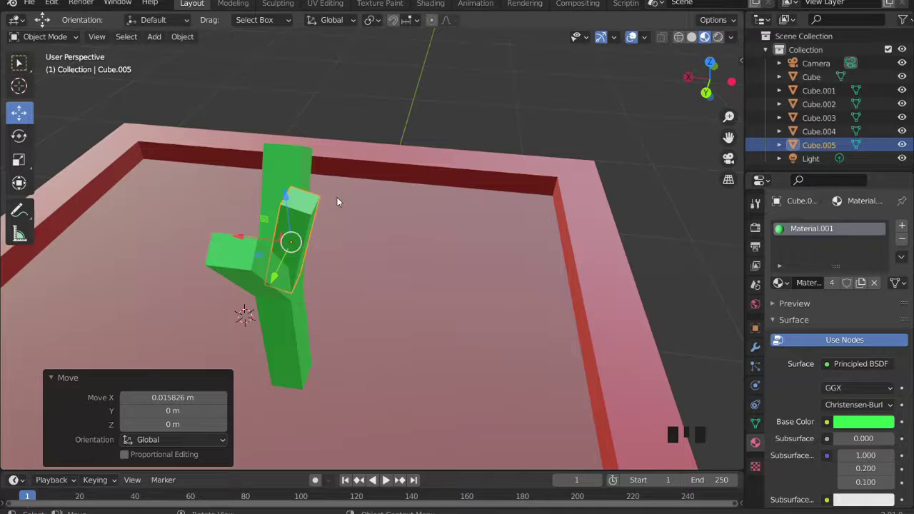
Orbit closely around the plant to view the top of the trunk.
drag(414, 233, 351, 194)
scroll(down, 3)
drag(421, 164, 468, 177)
scroll(up, 3)
drag(439, 240, 467, 232)
drag(451, 232, 375, 178)
scroll(up, 3)
drag(438, 161, 442, 280)
scroll(up, 3)
drag(461, 281, 390, 221)
scroll(up, 3)
drag(401, 253, 378, 285)
scroll(up, 3)
click(323, 302)
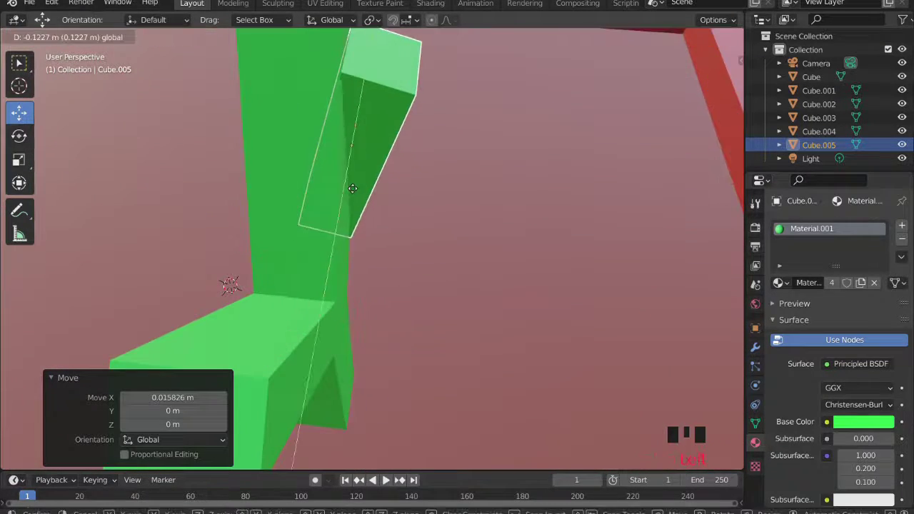
Slide the new branch block Cube.005 sideways and raise it onto the trunk's top, forming a Y.
click(353, 198)
drag(345, 197, 423, 179)
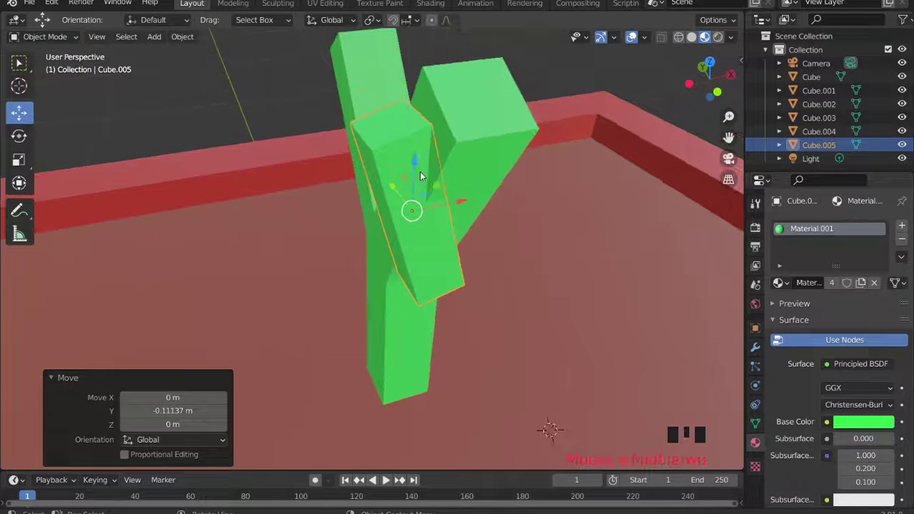
click(418, 167)
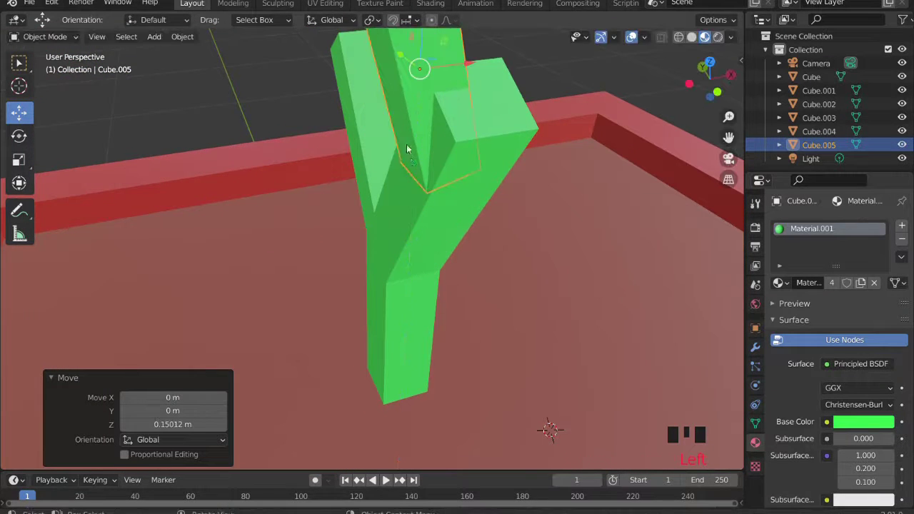
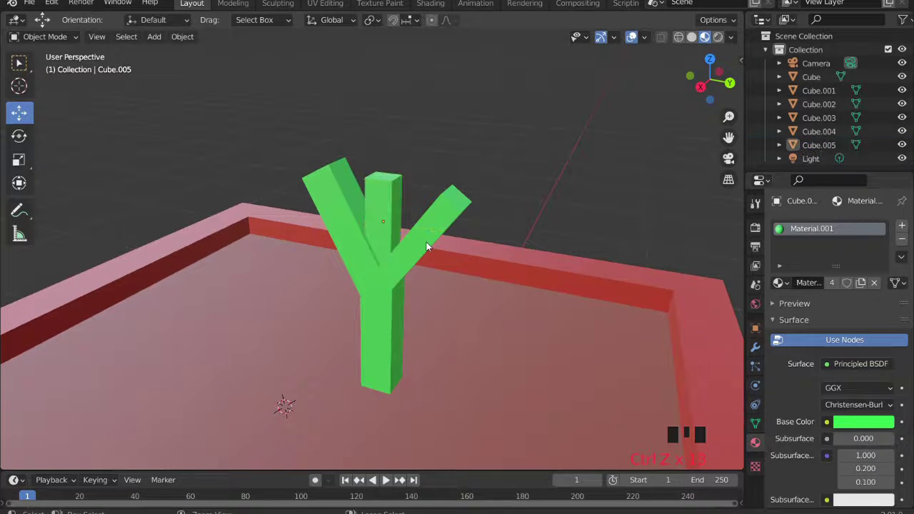
Undo the branch moves so the right branch block stands upright, and select a branch block.
key(ctrl+z)
key(ctrl+z)
key(ctrl+z)
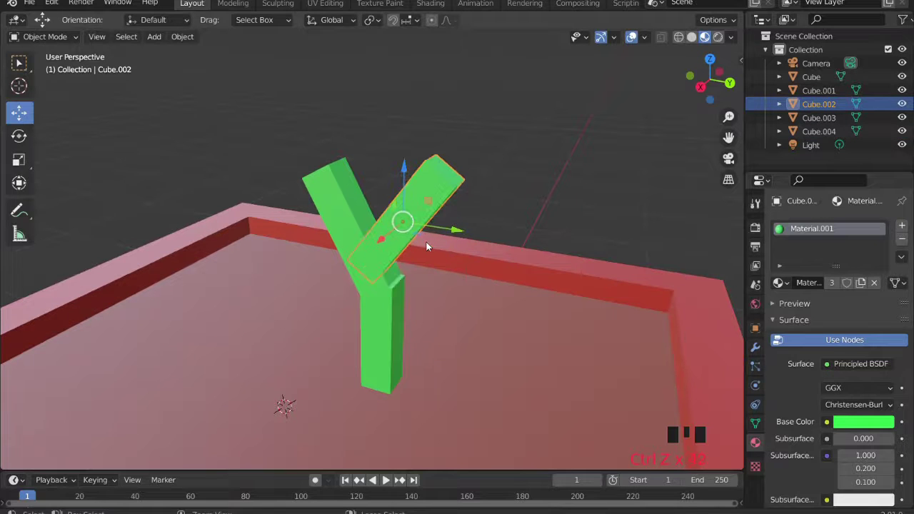
key(ctrl+z)
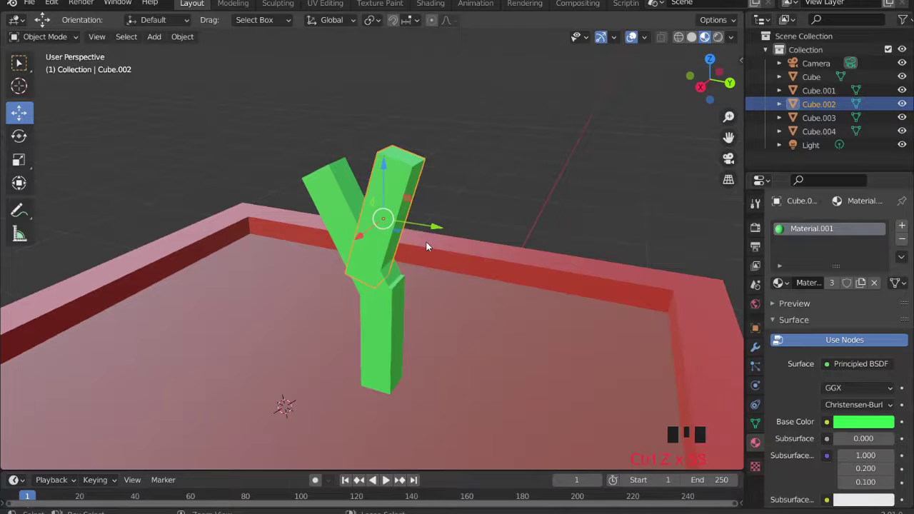
click(368, 234)
Remove the angled branches and shrink the remaining green block Cube.004 on the soil.
drag(378, 314, 381, 273)
scroll(up, 3)
drag(375, 304, 330, 321)
scroll(down, 3)
click(26, 160)
scroll(up, 3)
click(425, 342)
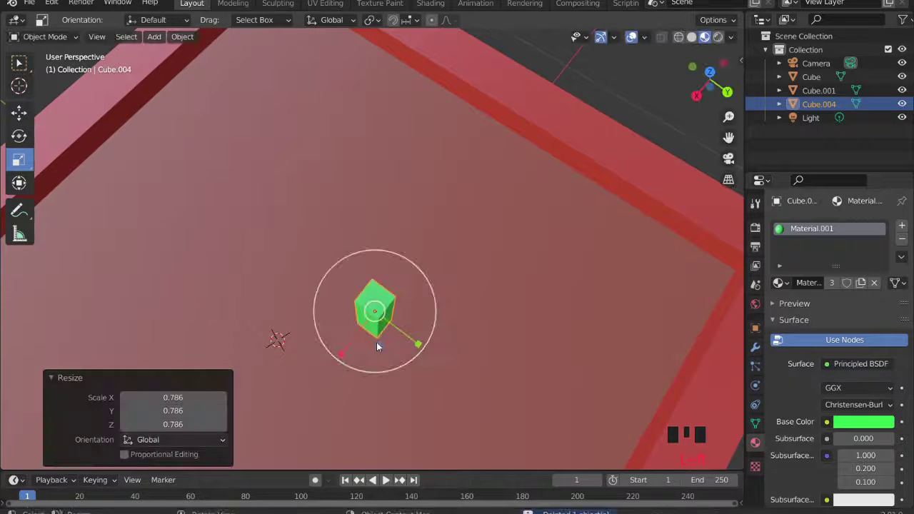
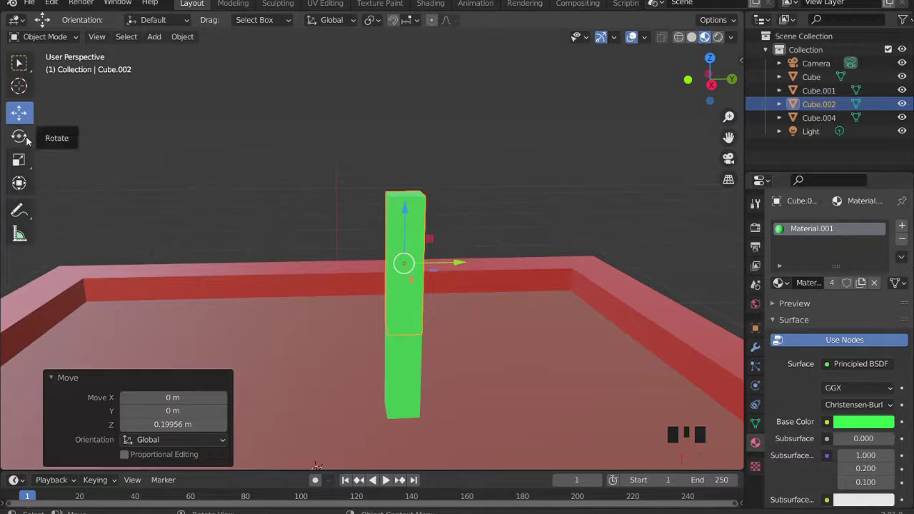
Shorten the upper block, tilt it about 23° and place it atop the upright trunk.
click(24, 160)
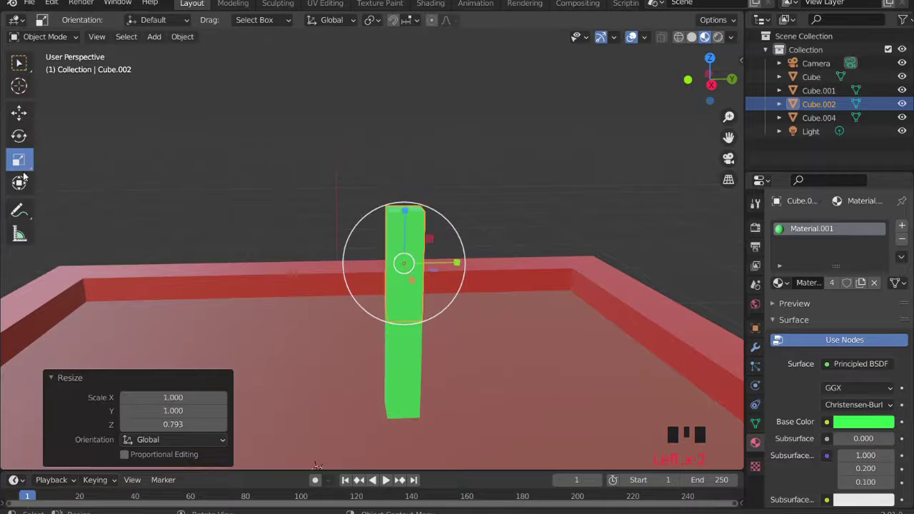
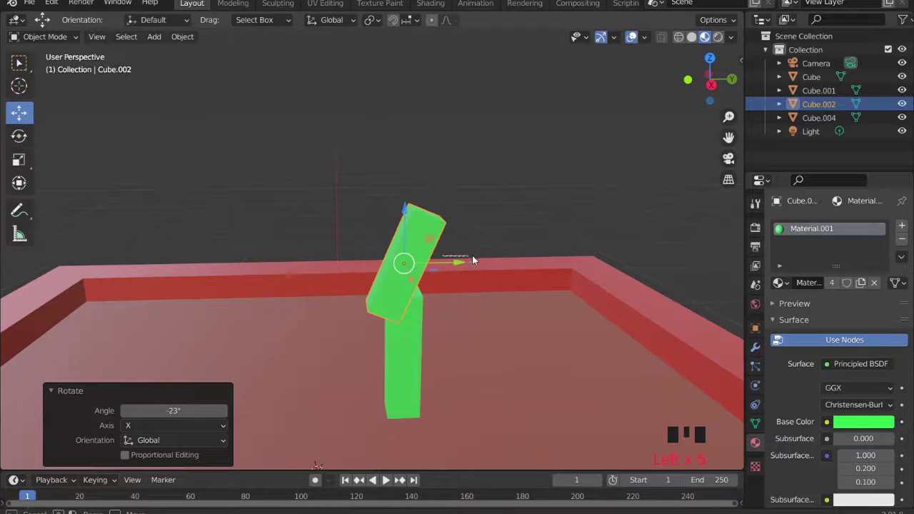
drag(410, 251, 475, 261)
click(455, 262)
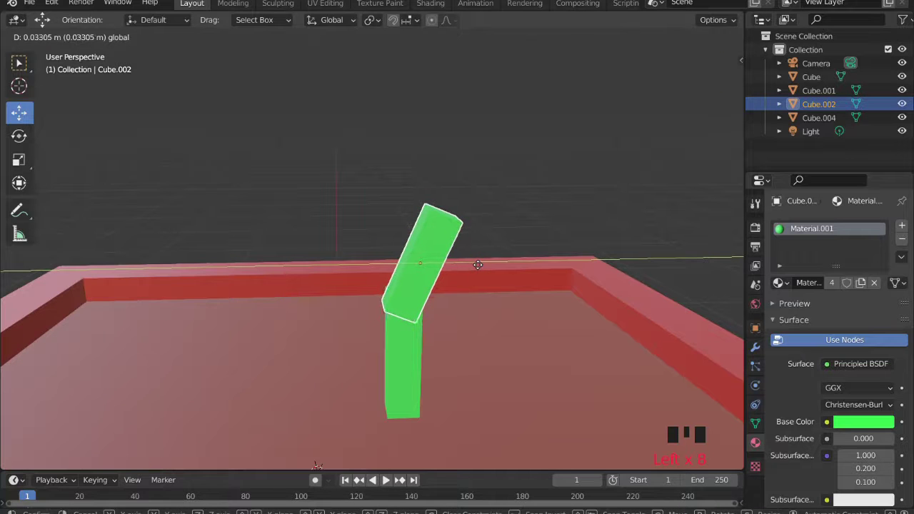
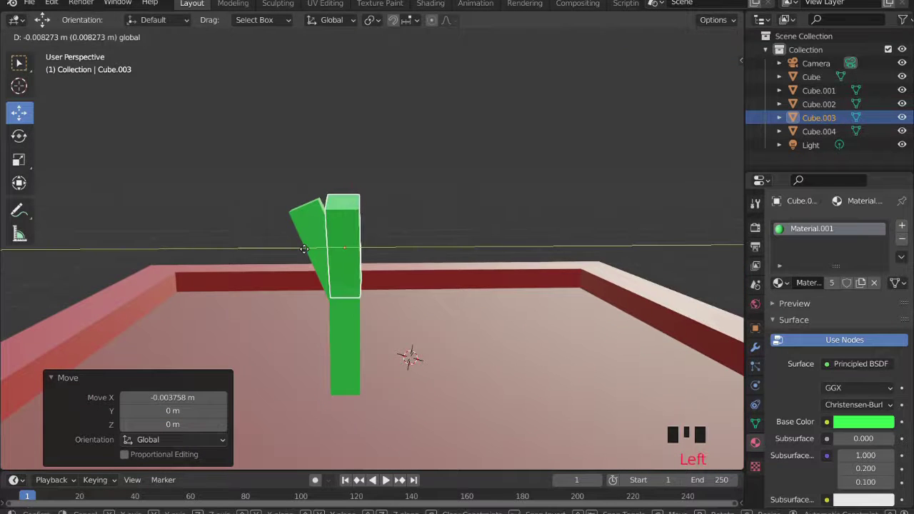
Duplicate the tilted branch as Cube.005, flip it 180° and fit it as the second top branch.
click(505, 192)
drag(426, 221, 386, 246)
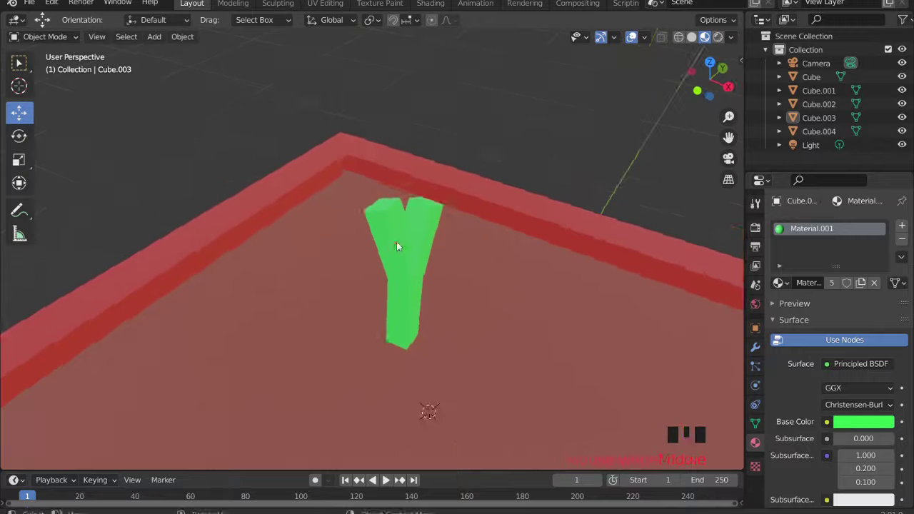
click(422, 232)
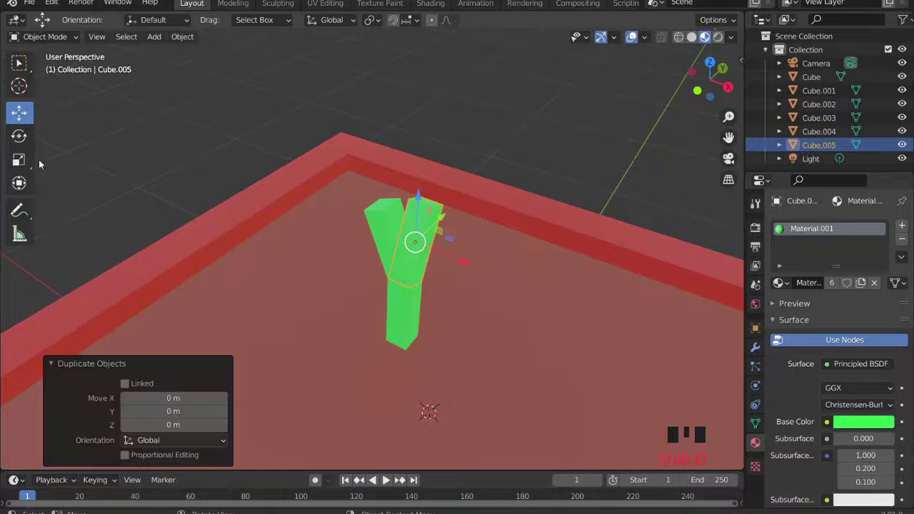
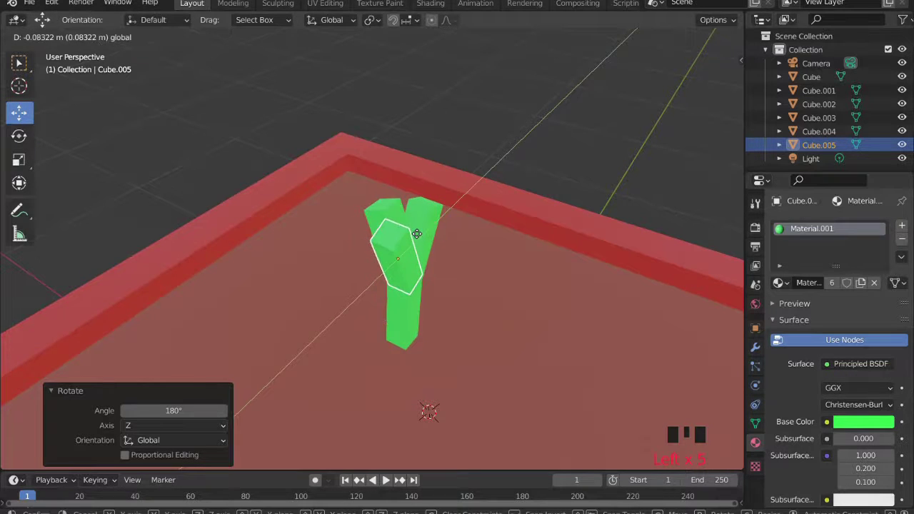
drag(571, 192, 609, 186)
scroll(down, 3)
scroll(up, 3)
Switch to a front view and box-select the branch pieces at the plant's top.
drag(527, 226, 434, 236)
scroll(up, 3)
drag(401, 230, 334, 192)
drag(333, 272, 370, 274)
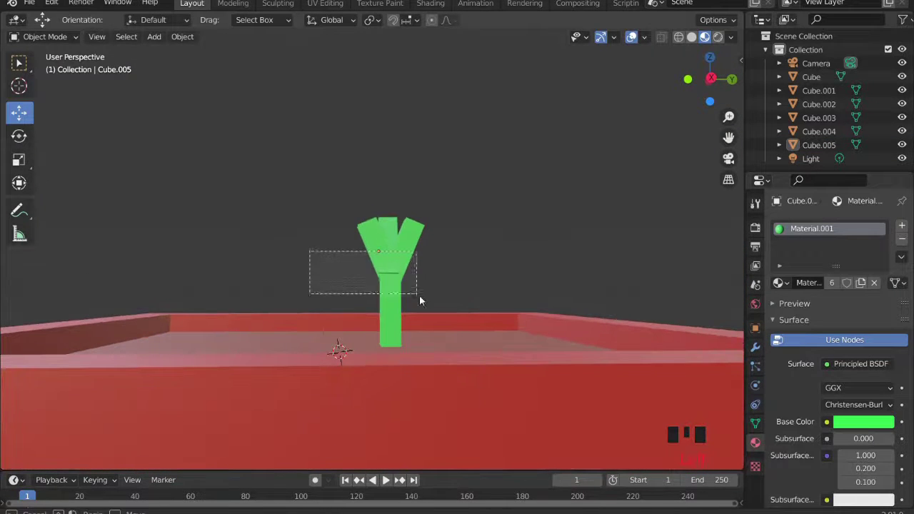
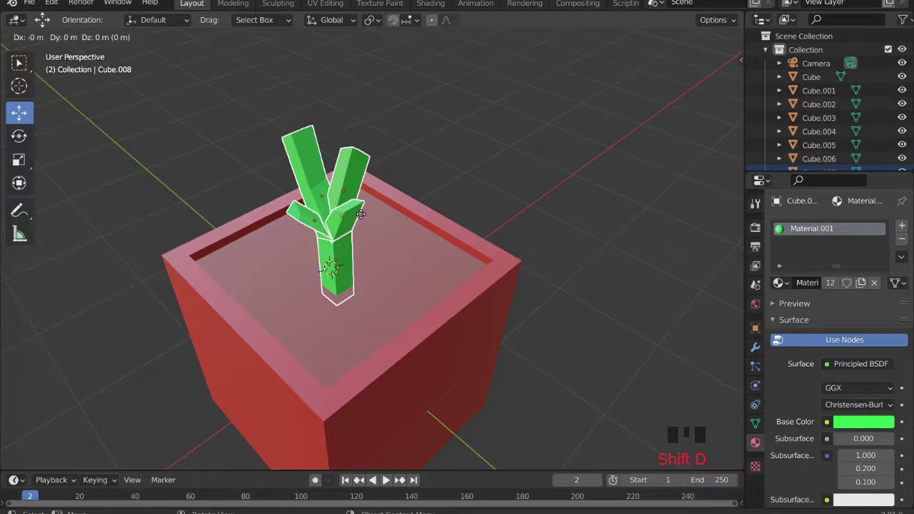
Duplicate the plant, shrink the copy, tilt it freely and turn it about 85° around its vertical axis.
key(s)
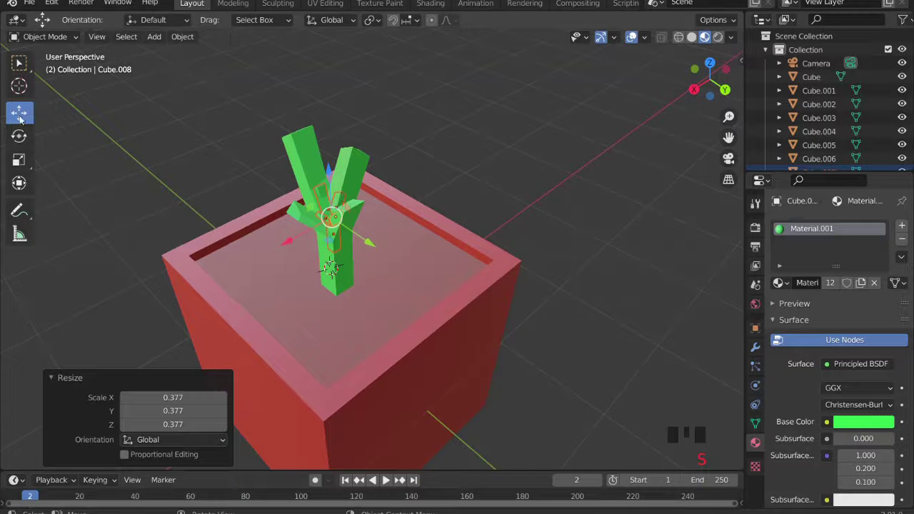
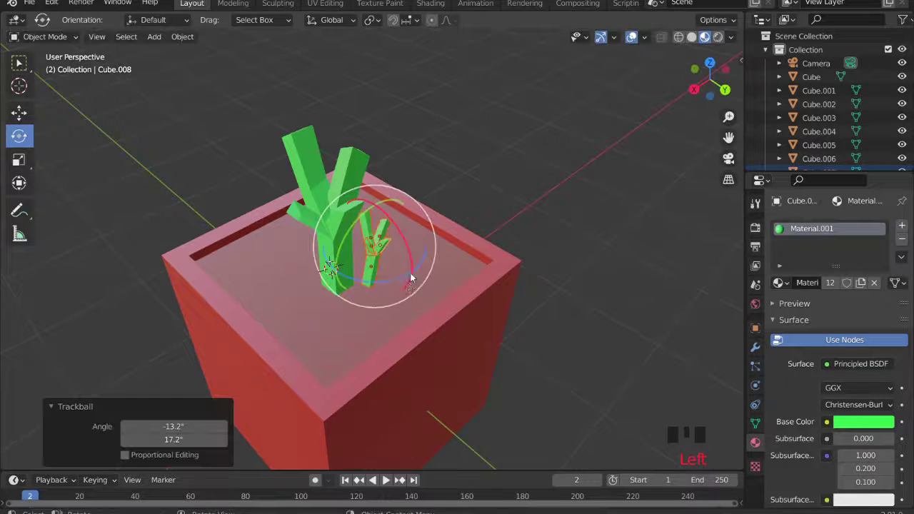
key(ctrl+z)
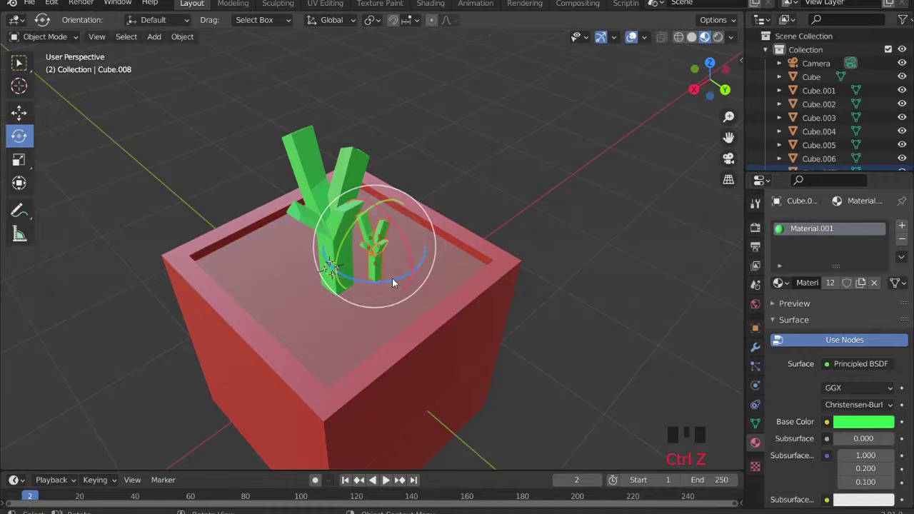
click(396, 281)
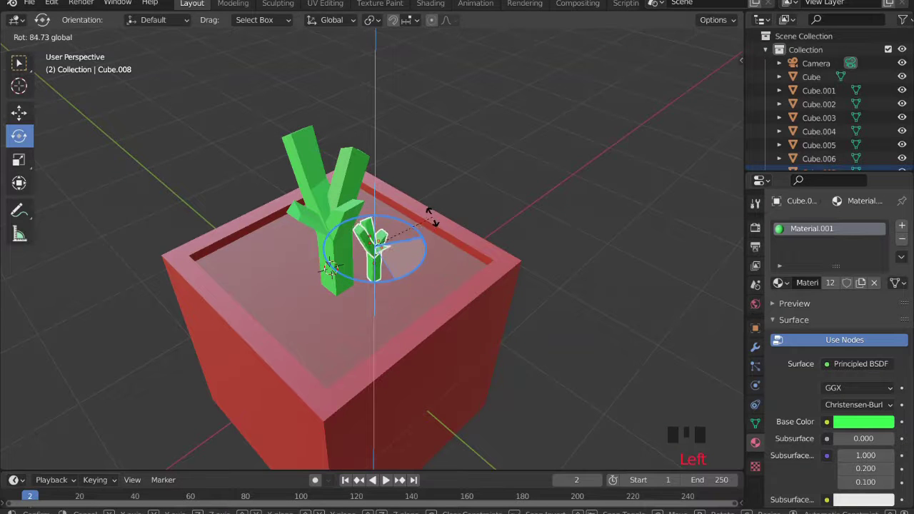
key(s)
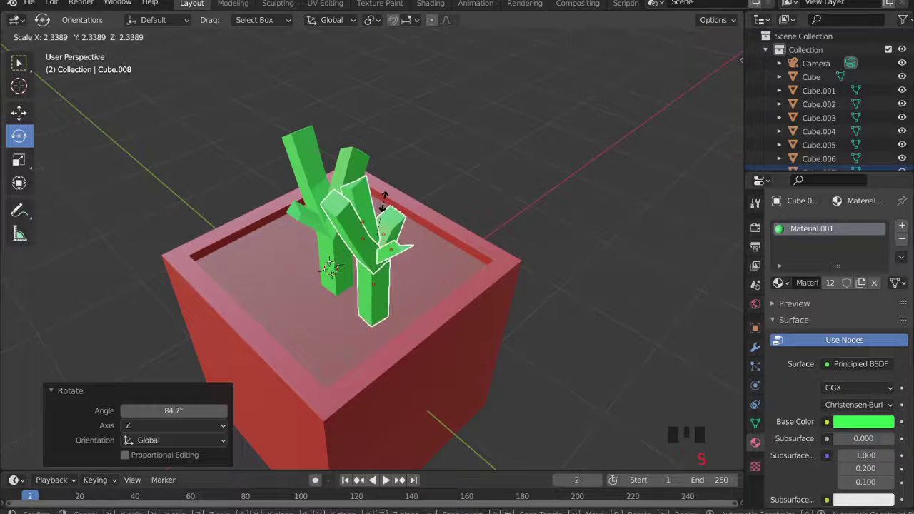
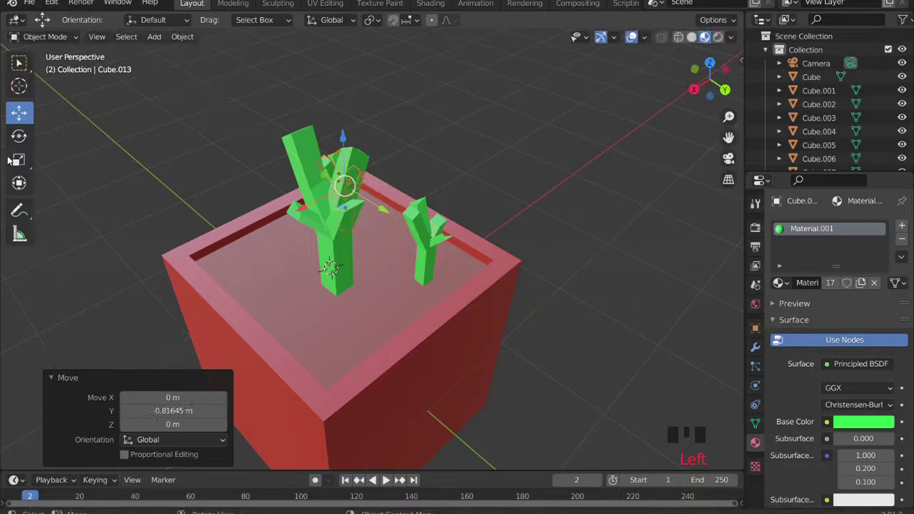
Tilt, scale and shift the third plant copy to the left side of the planter.
drag(25, 141, 362, 213)
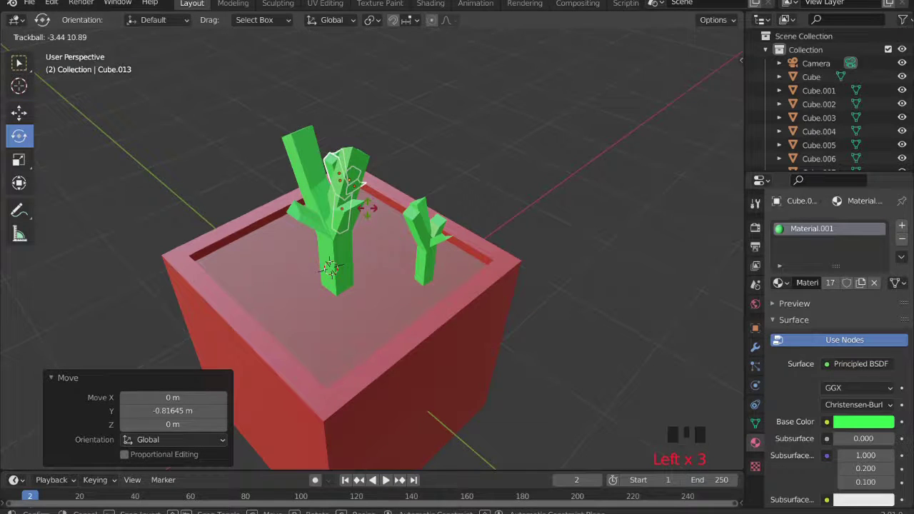
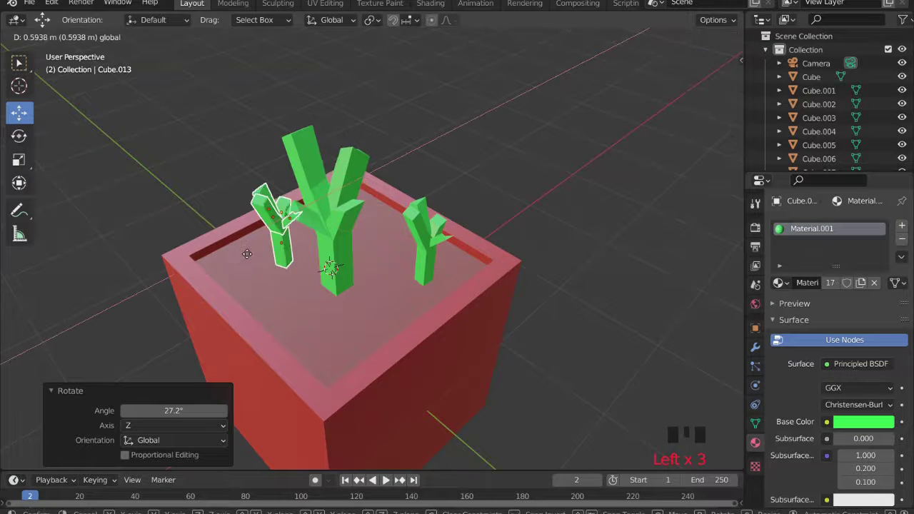
key(s)
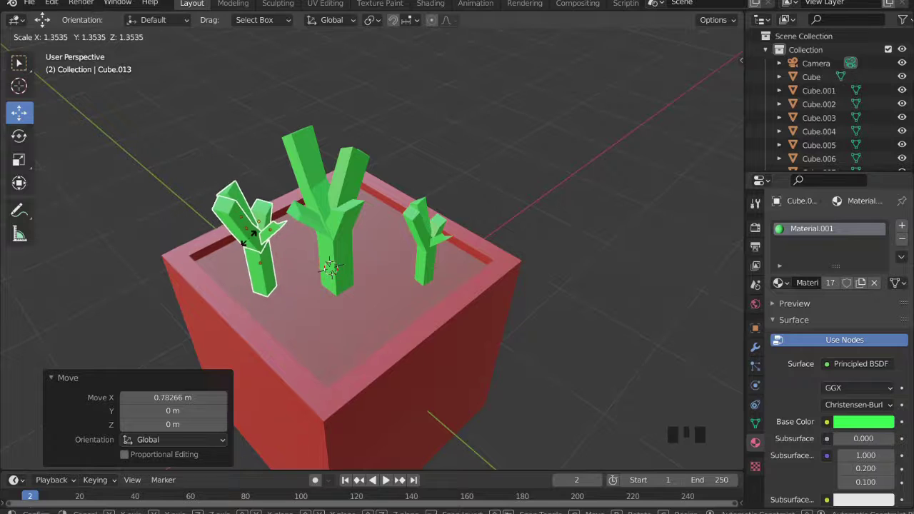
click(493, 149)
click(262, 240)
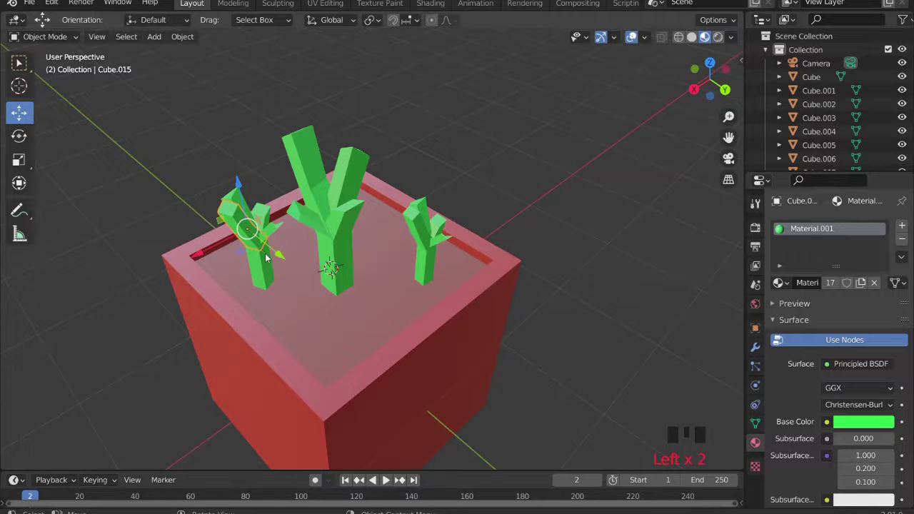
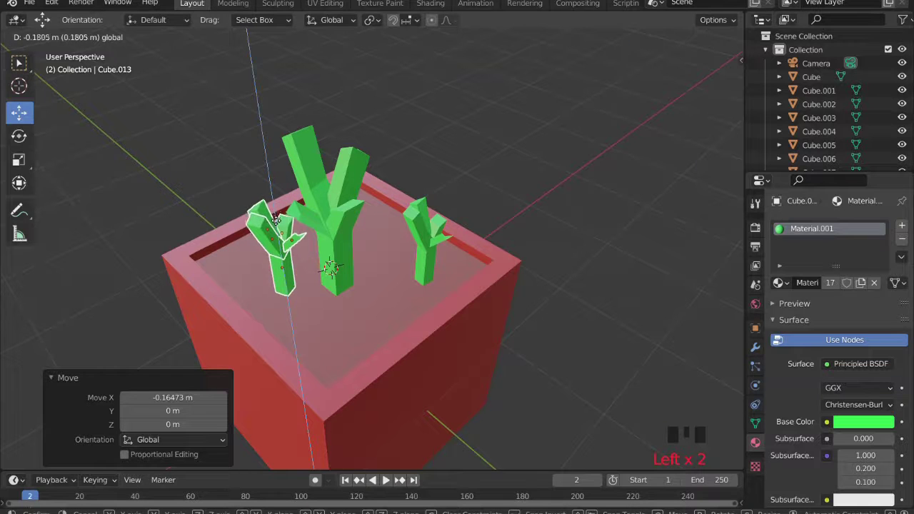
drag(427, 190, 426, 245)
click(426, 245)
Orbit around the planter and lower the smaller plants onto the soil beside the tall one.
drag(416, 194, 431, 190)
scroll(up, 3)
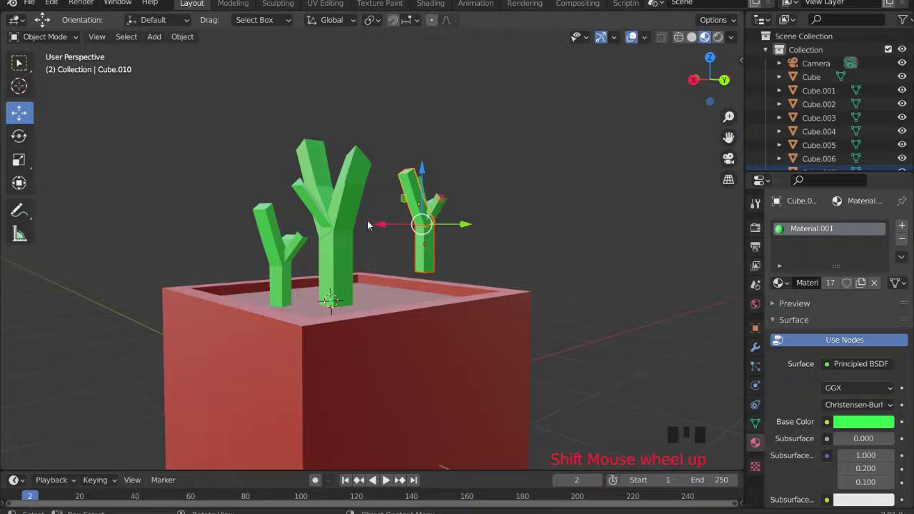
drag(405, 218, 395, 211)
scroll(down, 3)
drag(390, 209, 397, 228)
click(396, 234)
click(380, 240)
drag(441, 187, 419, 179)
click(419, 180)
click(528, 138)
drag(512, 173, 493, 221)
scroll(down, 3)
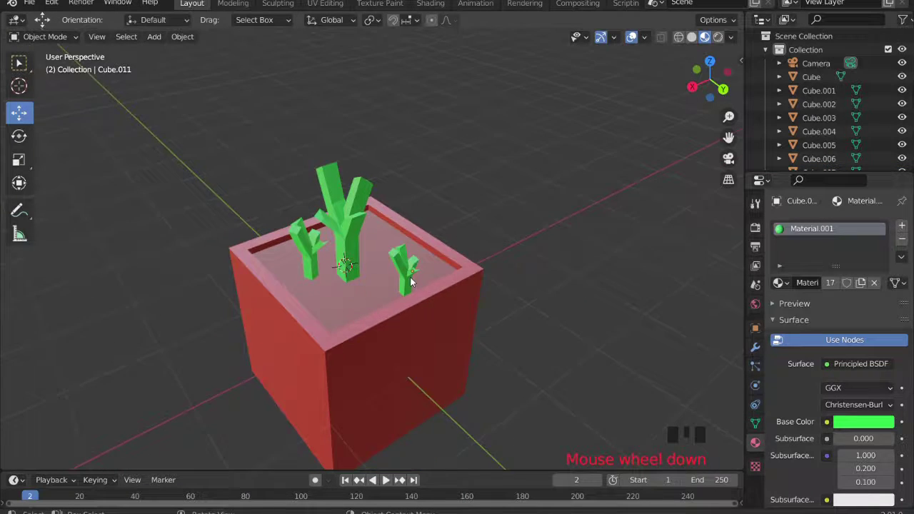
scroll(up, 3)
key(Tab)
Zoom the viewport to a front view of the planter and its three plants, ready for framing.
key(Tab)
click(282, 245)
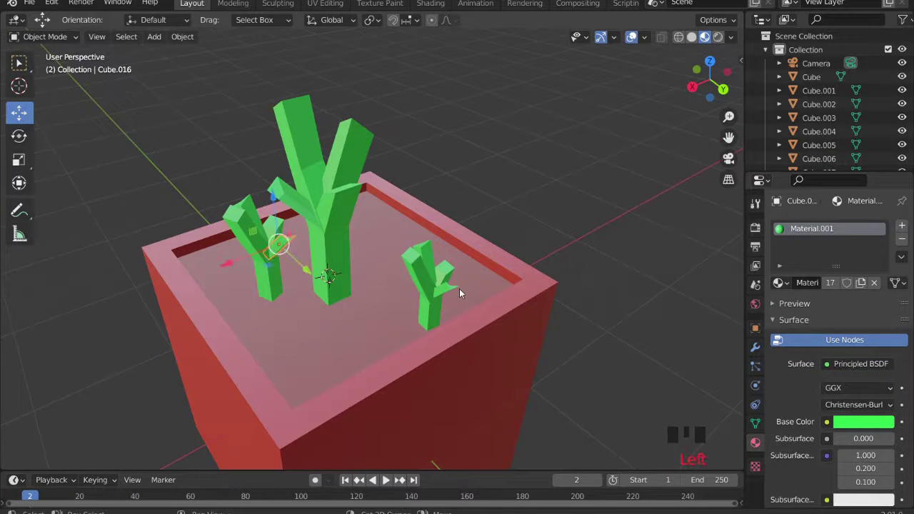
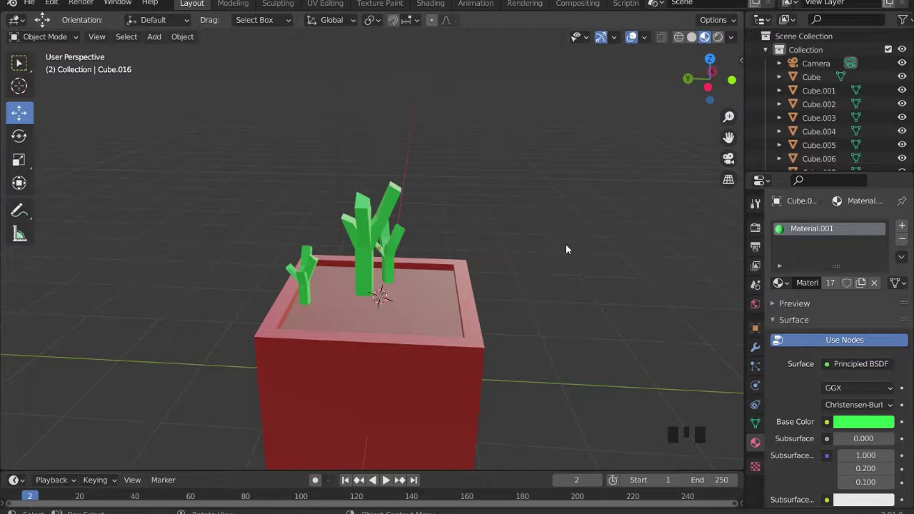
scroll(up, 3)
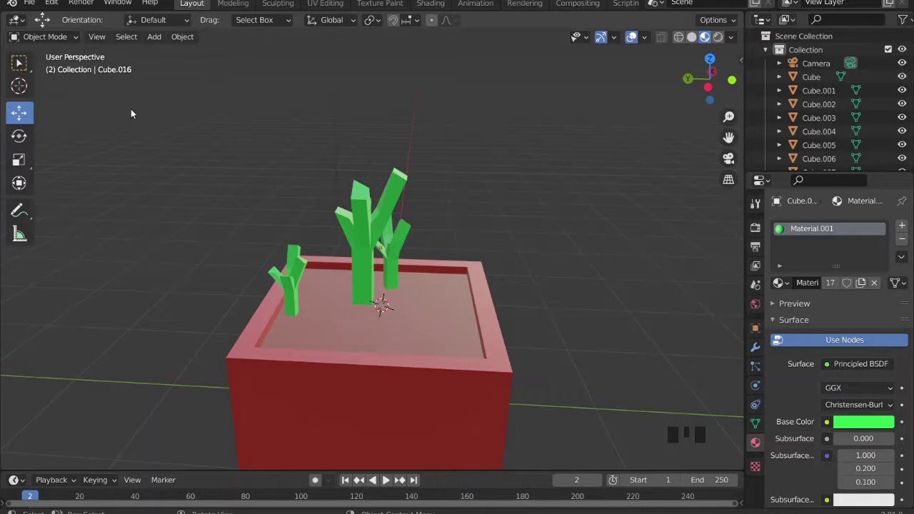
scroll(up, 3)
scroll(down, 3)
scroll(down, 3)
scroll(up, 3)
scroll(down, 3)
scroll(down, 3)
scroll(down, 3)
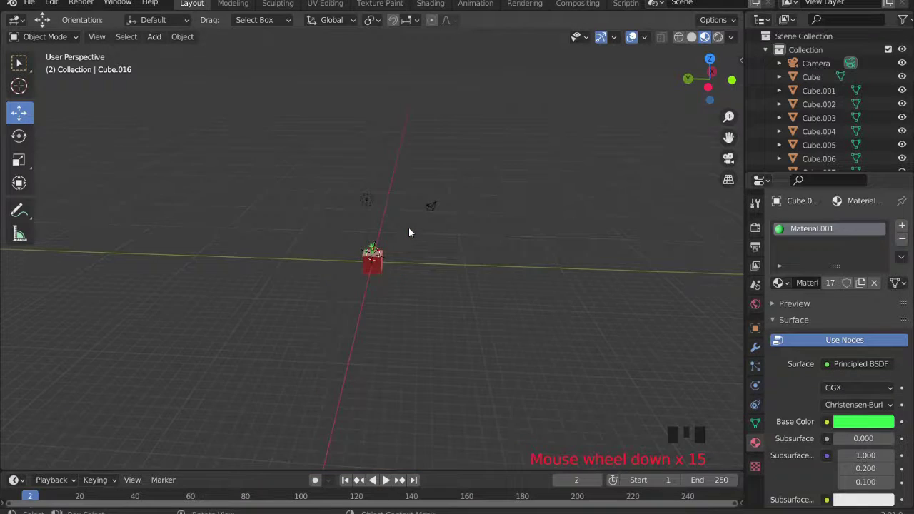
scroll(up, 3)
scroll(down, 3)
scroll(down, 3)
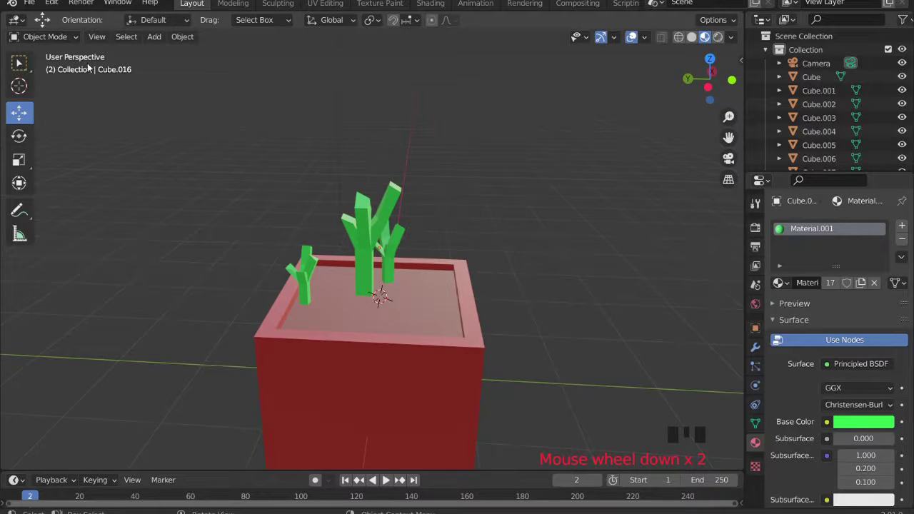
Align the active camera to the front view and check the shot through it with Numpad 0.
drag(102, 39, 175, 218)
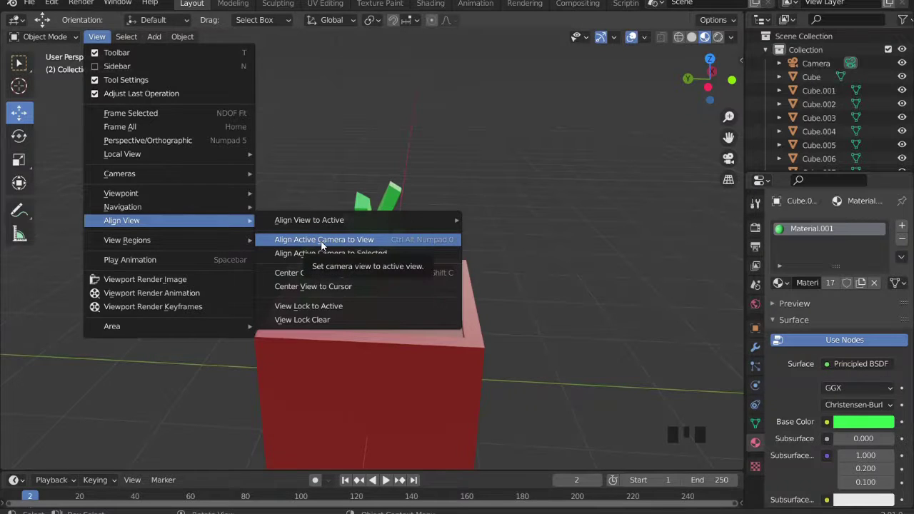
scroll(down, 3)
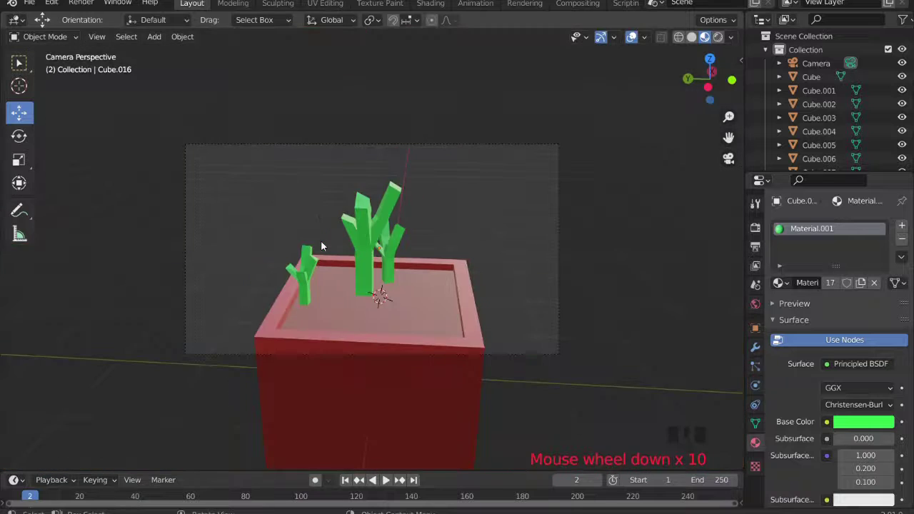
drag(404, 233, 226, 216)
scroll(down, 3)
drag(388, 199, 261, 238)
key(KP_0)
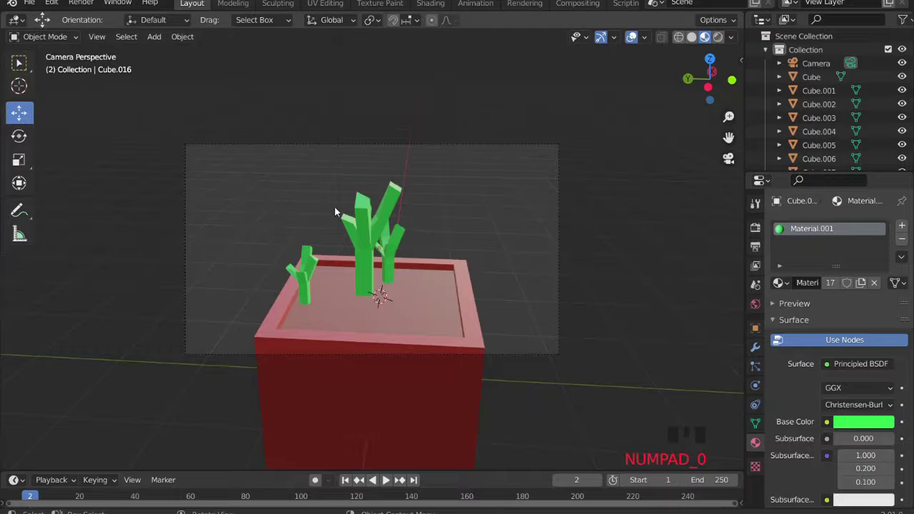
middle_click(348, 204)
scroll(down, 3)
click(388, 195)
click(386, 144)
Orbit out to see the camera from outside and delete the existing light.
drag(379, 197, 105, 38)
drag(105, 38, 315, 243)
drag(474, 215, 519, 232)
click(565, 218)
drag(537, 231, 372, 108)
click(373, 108)
key(x)
scroll(up, 3)
drag(415, 200, 387, 260)
Add a cube, scale it to room size and delete its front face in Edit Mode.
key(shift+a)
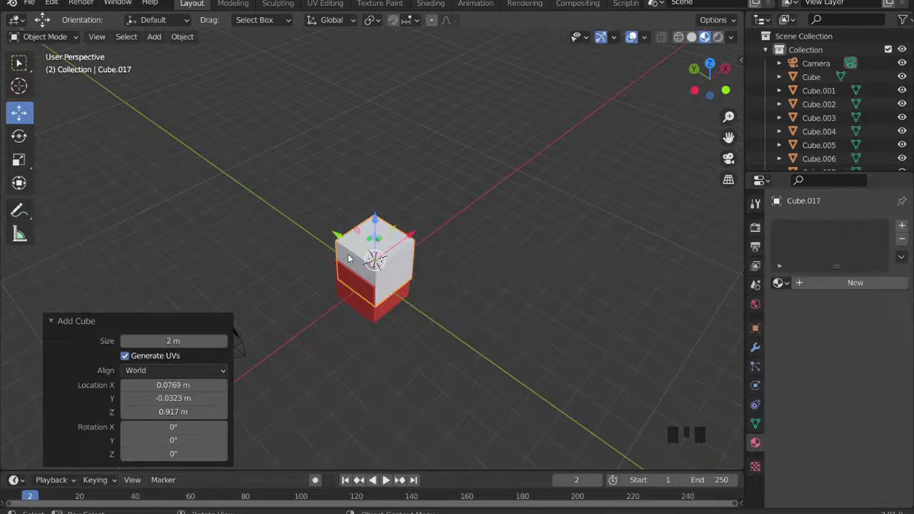
key(s)
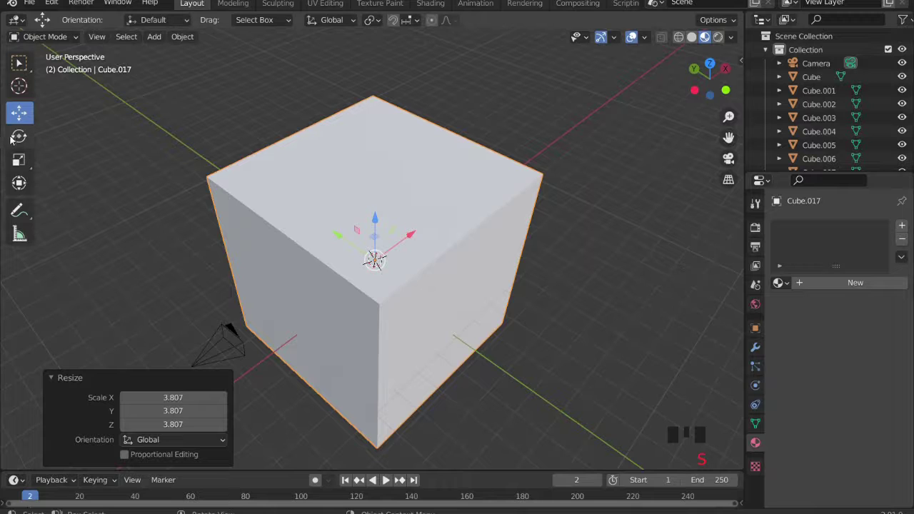
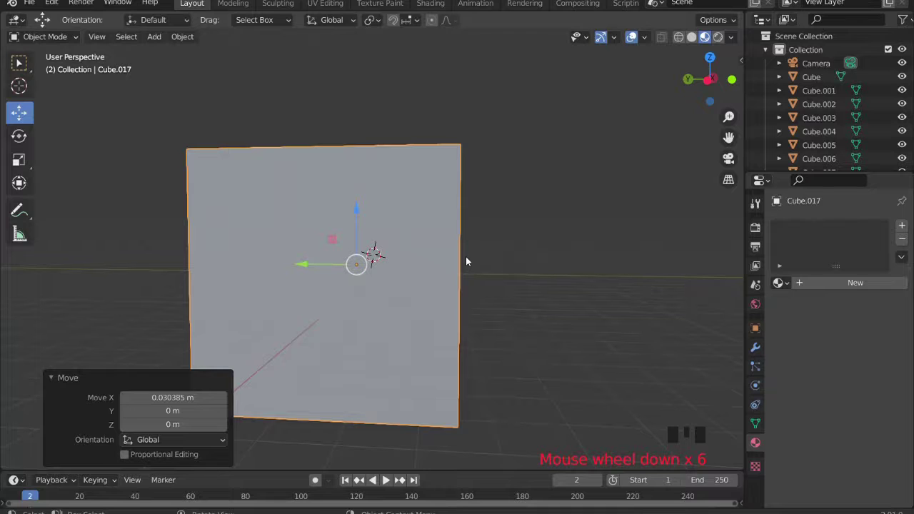
key(Tab)
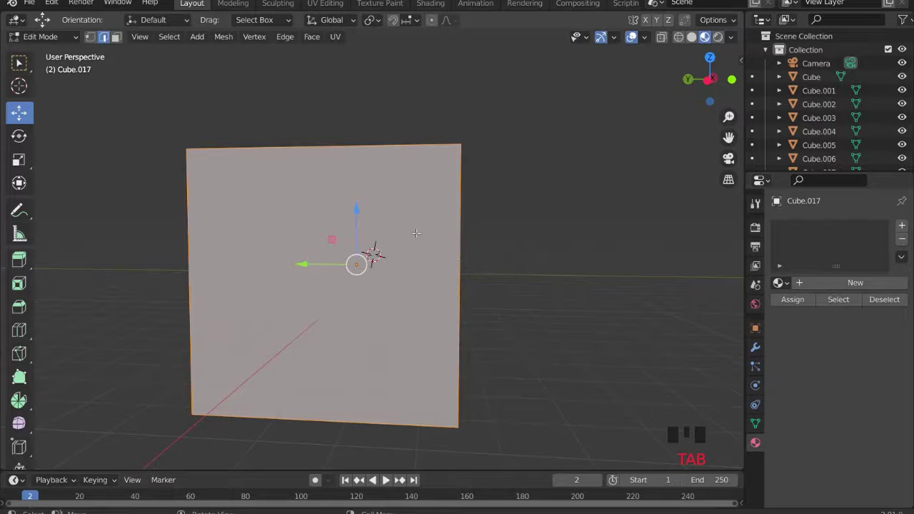
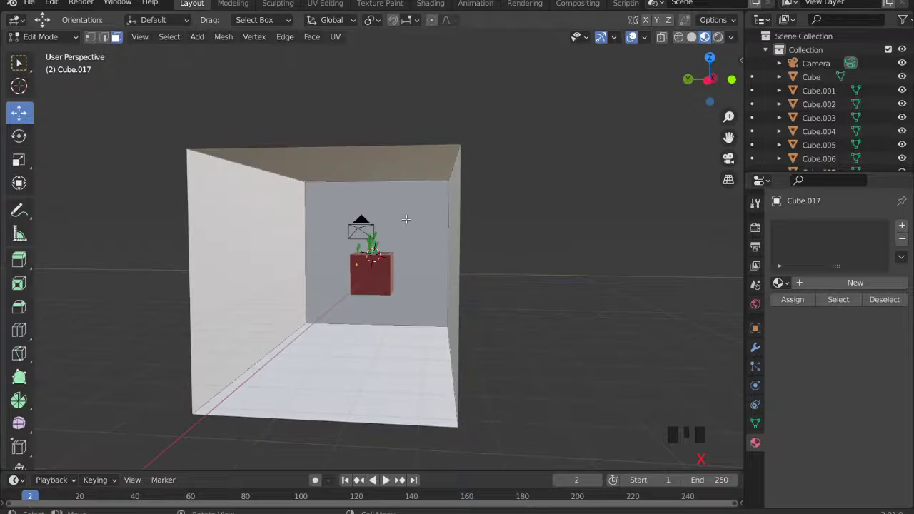
key(Tab)
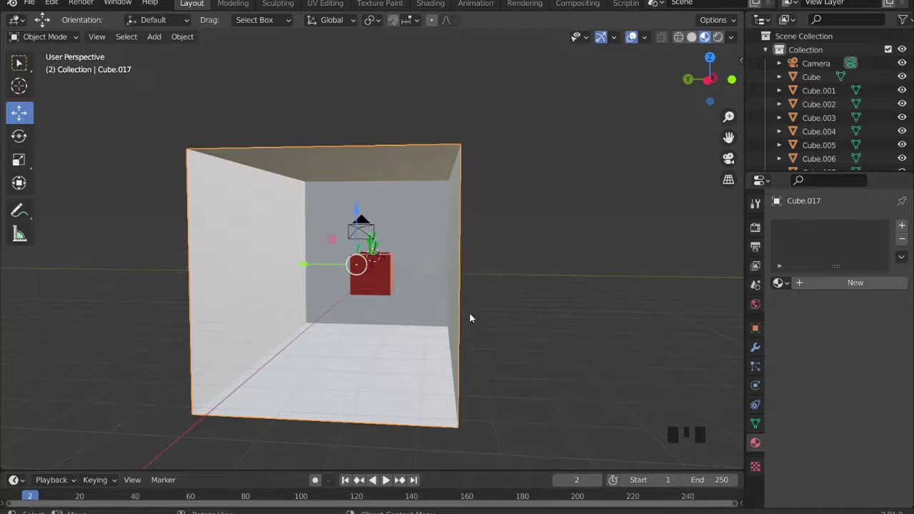
Orbit into the new room to view the planter and camera inside it.
drag(427, 295, 408, 290)
scroll(up, 3)
middle_click(423, 294)
scroll(down, 3)
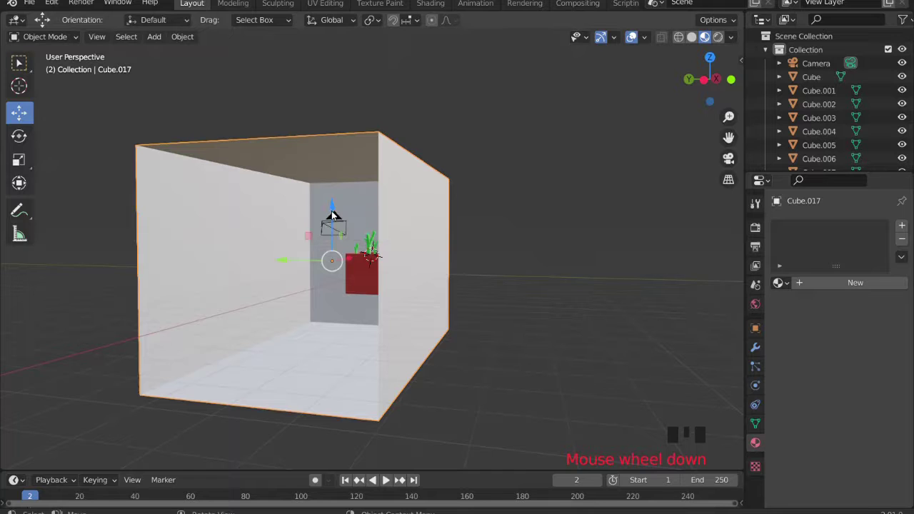
drag(340, 214, 353, 235)
scroll(up, 3)
click(304, 249)
scroll(down, 3)
click(441, 280)
click(349, 240)
Move the room Cube.017 down along Z so its floor meets the planter's base.
scroll(up, 3)
drag(379, 172, 362, 110)
click(362, 110)
scroll(down, 3)
drag(400, 206, 404, 228)
scroll(up, 3)
drag(412, 214, 823, 281)
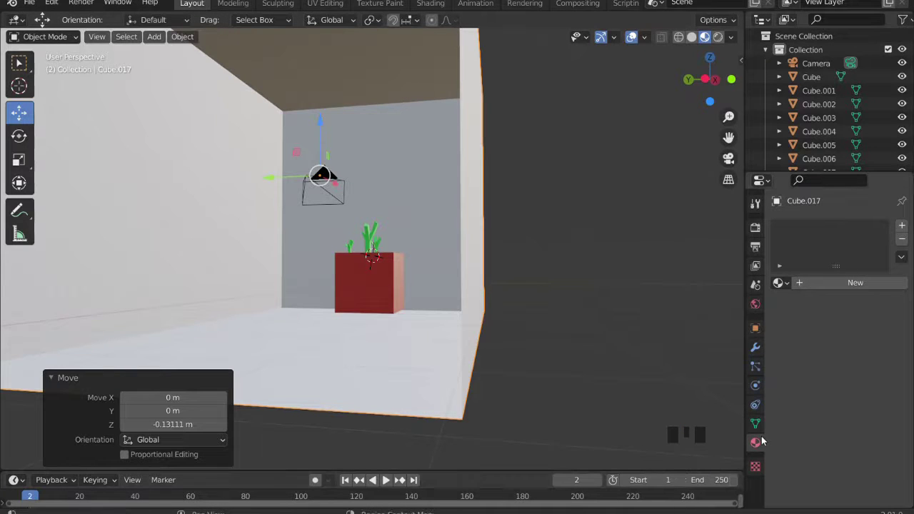
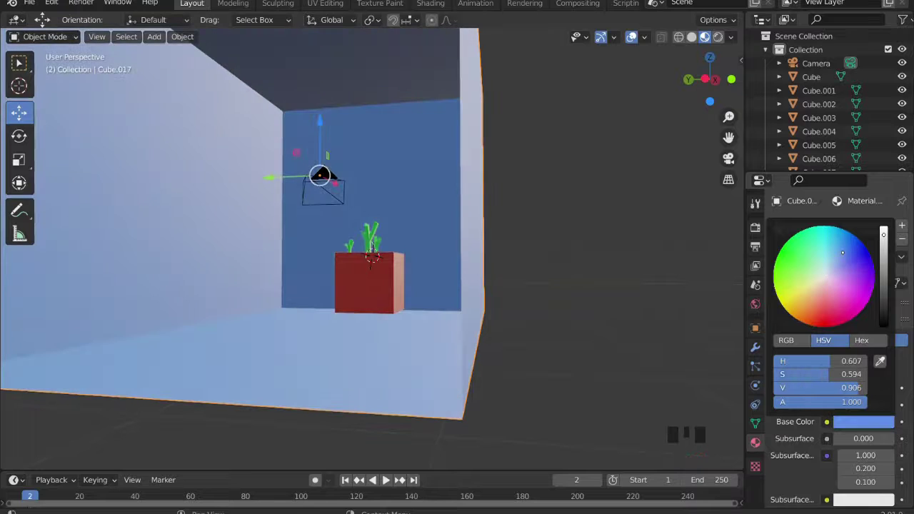
Close the blue colour picker and check the shot through the camera with Numpad 0.
click(661, 288)
drag(591, 293, 630, 329)
key(KP_0)
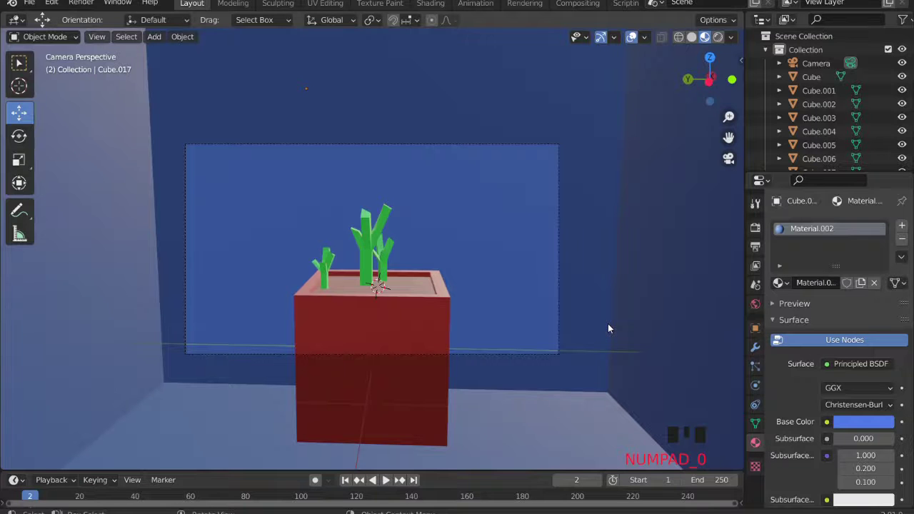
key(KP_0)
key(0)
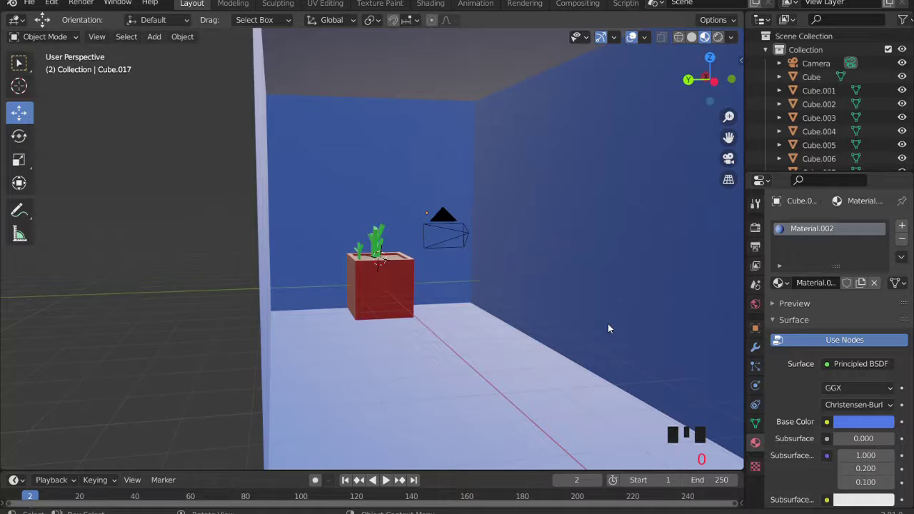
key(KP_0)
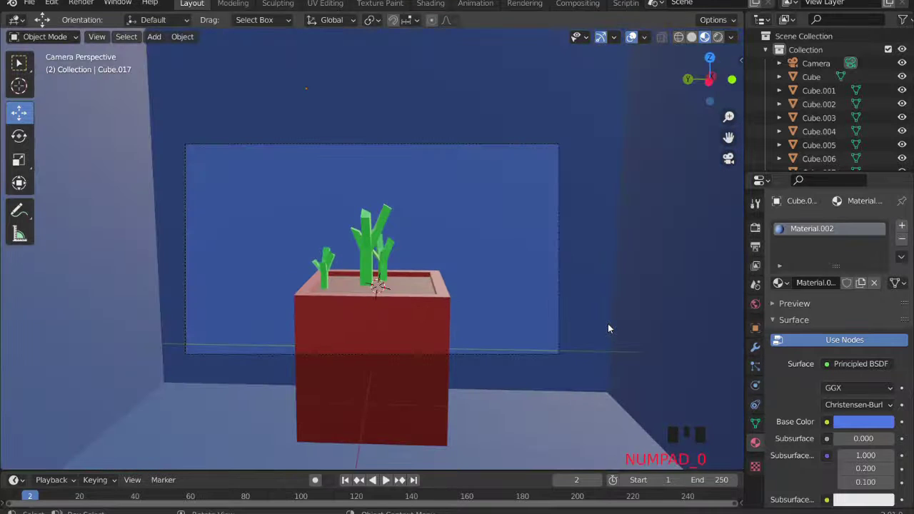
drag(617, 304, 616, 291)
scroll(down, 3)
scroll(up, 3)
scroll(up, 3)
Realign the camera to the view, orbit out and select the Camera in the outliner.
drag(492, 273, 103, 37)
drag(103, 37, 335, 244)
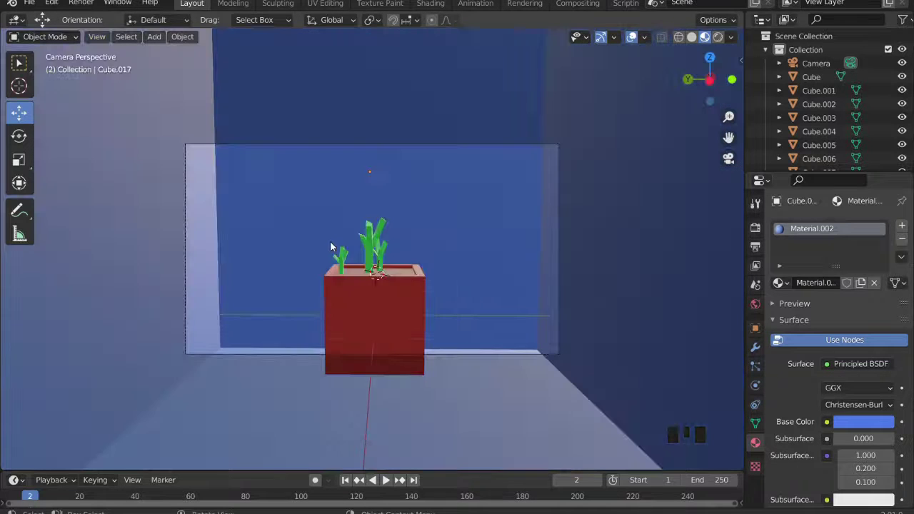
drag(366, 284, 372, 257)
scroll(down, 3)
drag(372, 259, 373, 254)
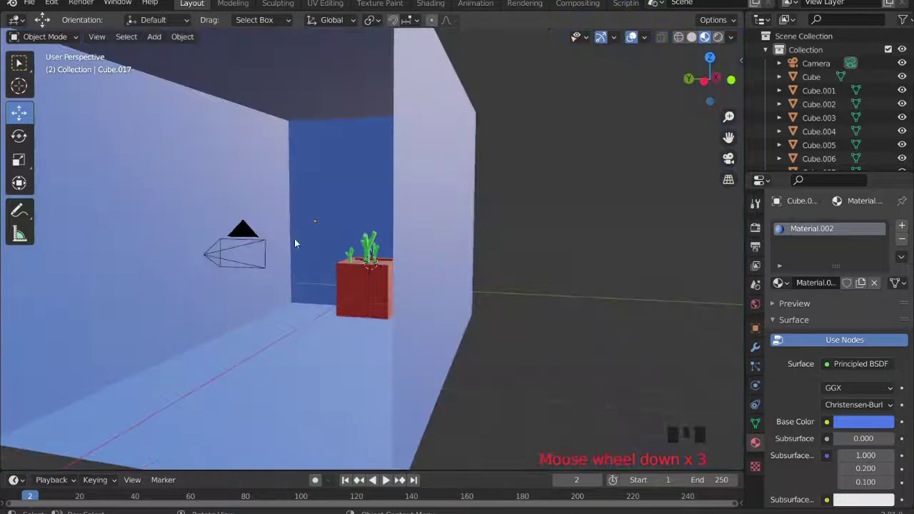
click(215, 257)
click(204, 215)
Lower the camera about 0.39 m inside the room and orbit to see the room from outside.
key(KP_0)
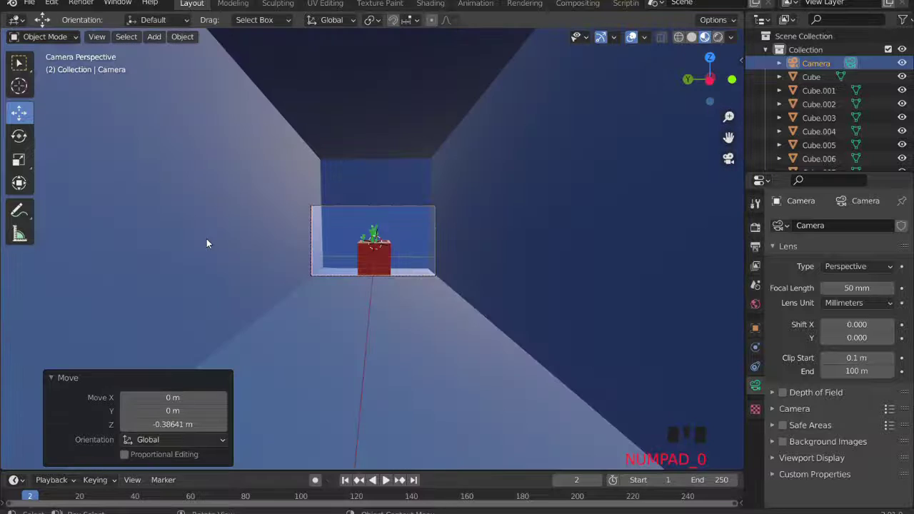
scroll(up, 3)
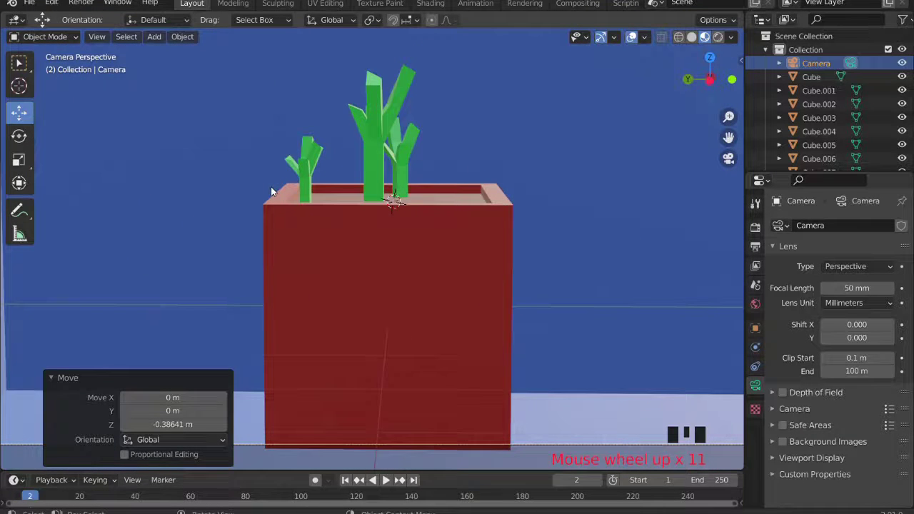
scroll(down, 3)
middle_click(325, 179)
scroll(down, 3)
click(518, 250)
middle_click(488, 252)
scroll(up, 3)
drag(368, 293, 513, 289)
scroll(down, 3)
click(628, 308)
scroll(up, 3)
middle_click(552, 296)
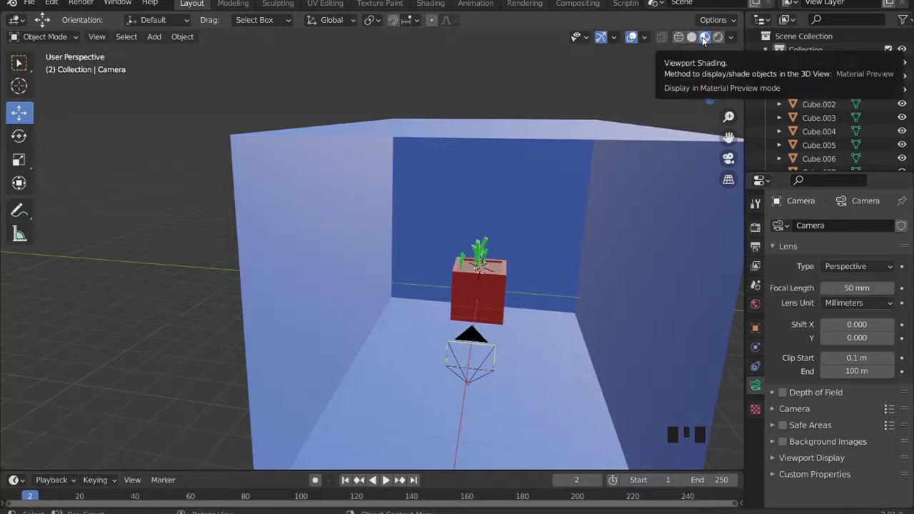
Switch viewport shading to Rendered, revealing the unlit blue room is dark.
click(722, 38)
scroll(up, 3)
drag(521, 310, 409, 335)
scroll(down, 3)
drag(436, 296, 558, 274)
scroll(up, 3)
Add a 1000 W point light, move it along Y into the room and orbit close to the lit planter.
key(shift+a)
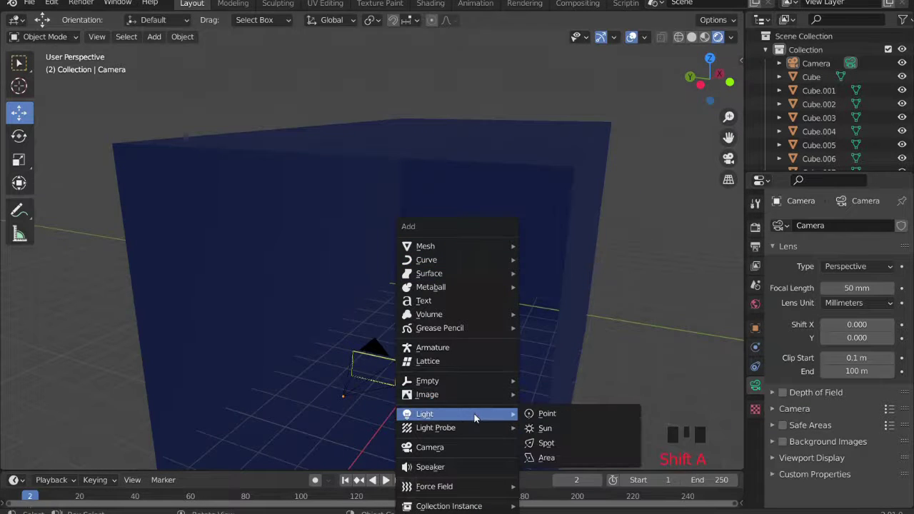
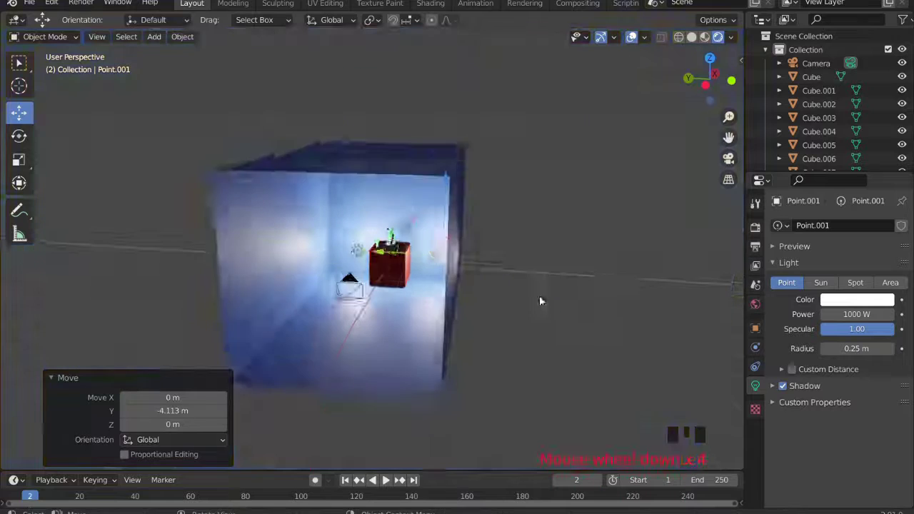
scroll(down, 3)
drag(604, 291, 549, 288)
scroll(up, 3)
middle_click(461, 292)
drag(414, 286, 345, 243)
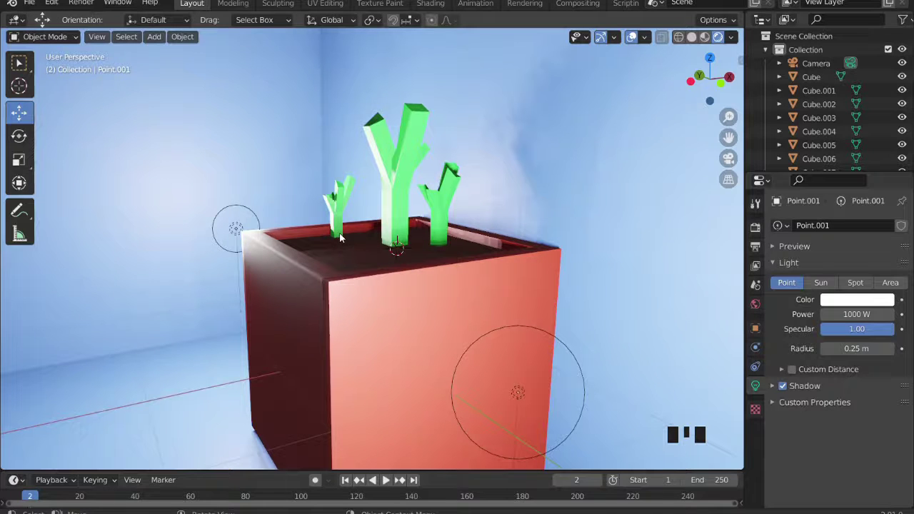